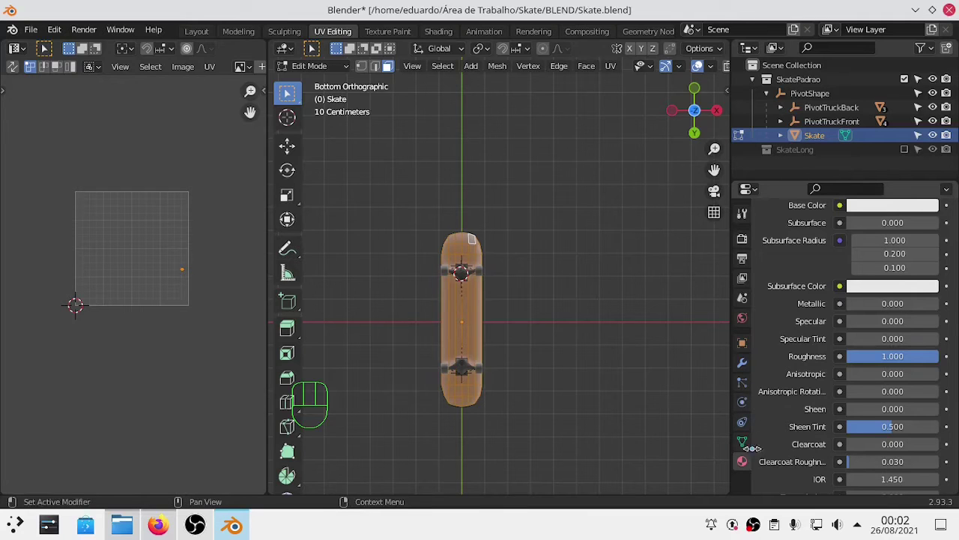
Step: Show the board's Material Properties with the shapeBottom1 slot, returning to Edit Mode afterwards
key(Tab)
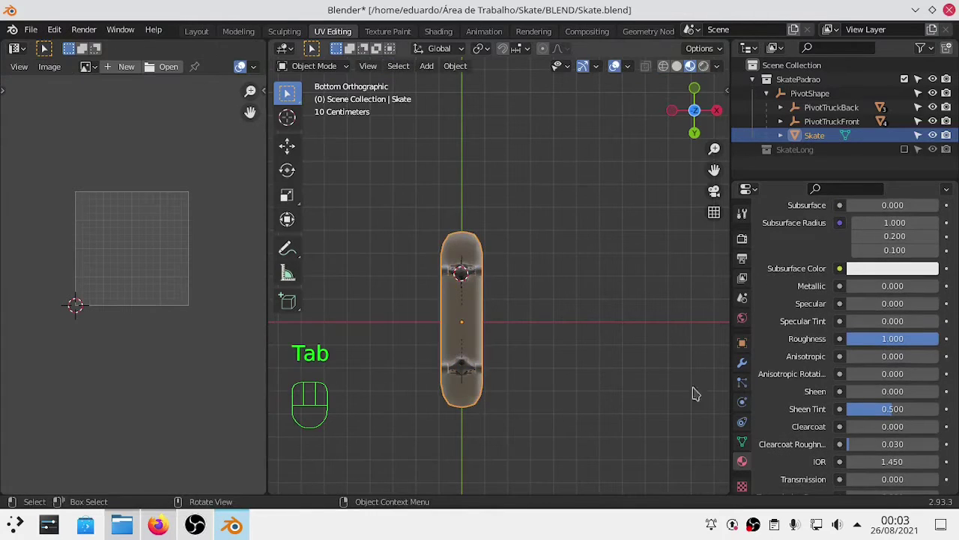
click(746, 487)
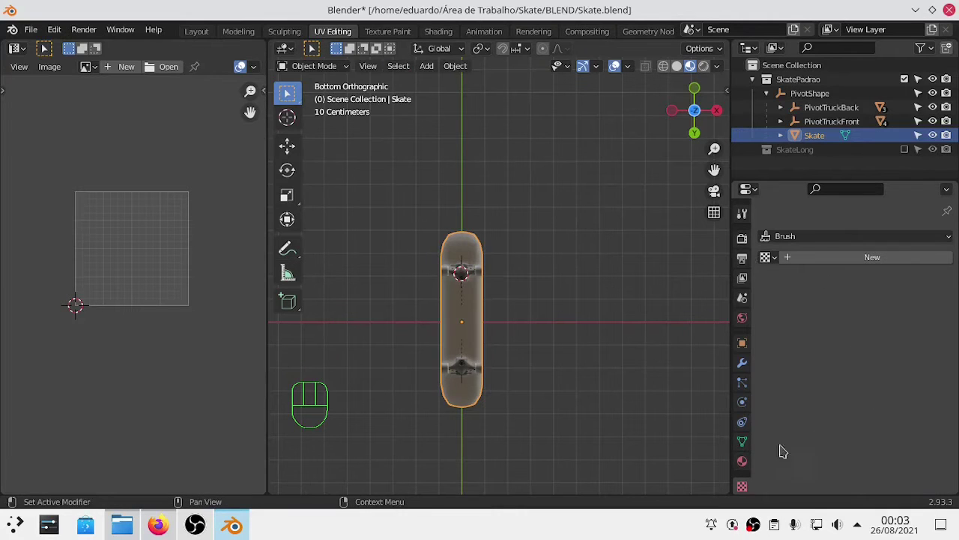
click(754, 468)
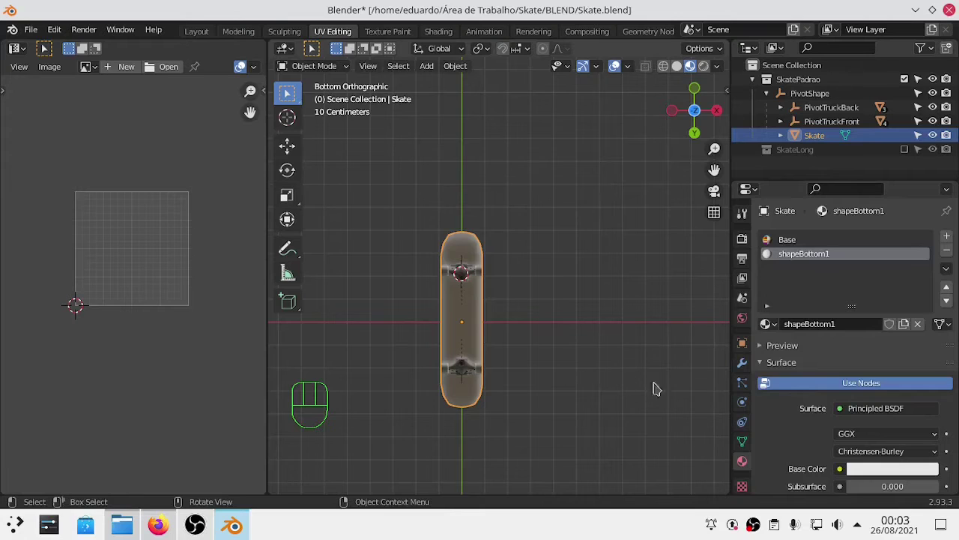
key(Tab)
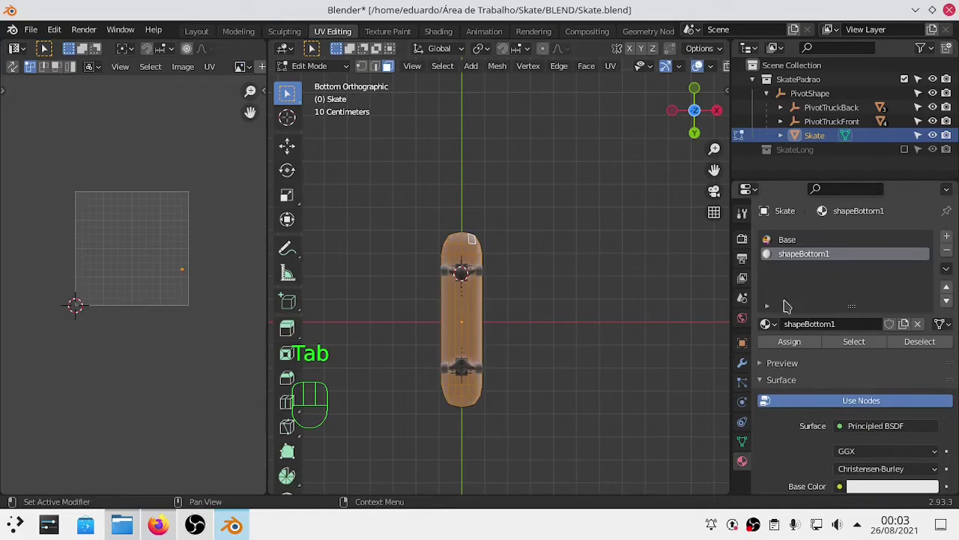
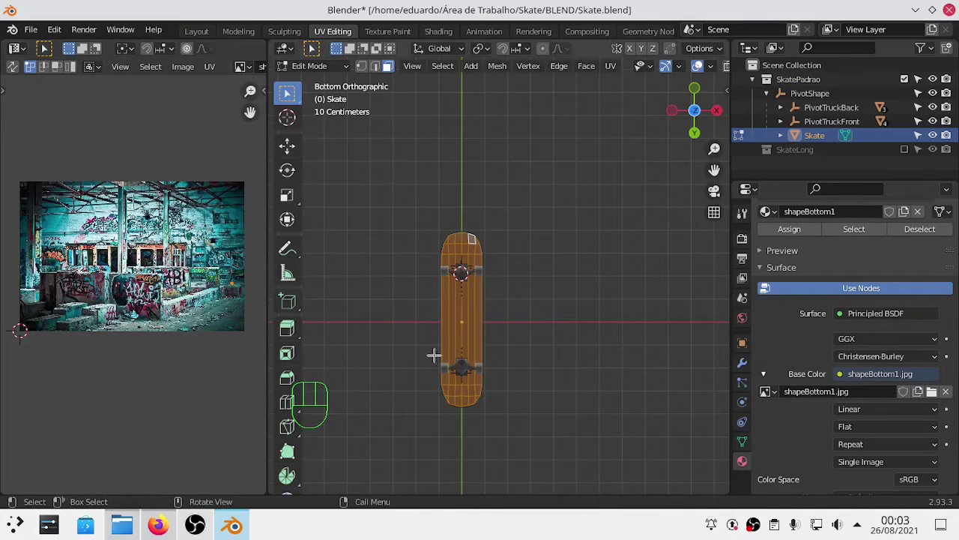
Step: Unwrap all of the board's faces with Scale to Bounds so the UVs fill shapeBottom1.jpg
key(u)
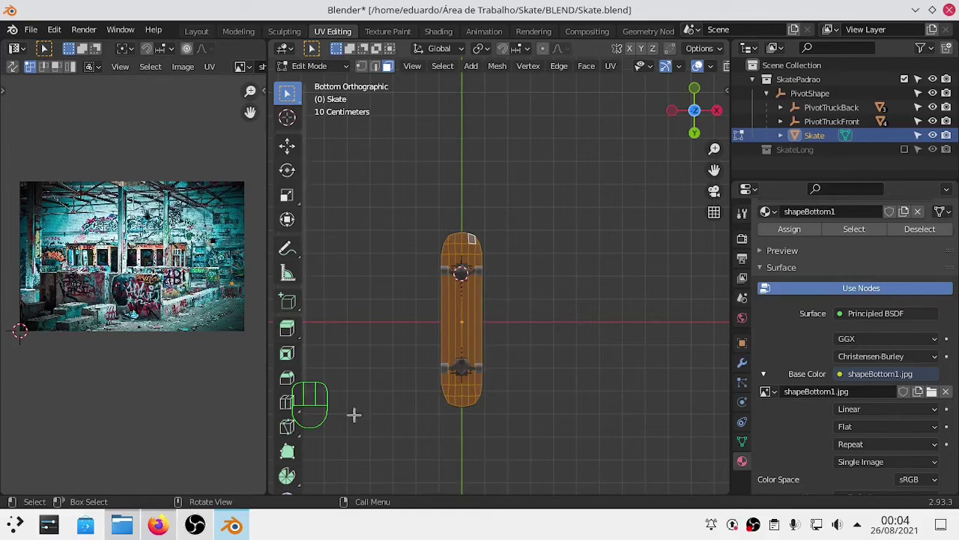
key(u)
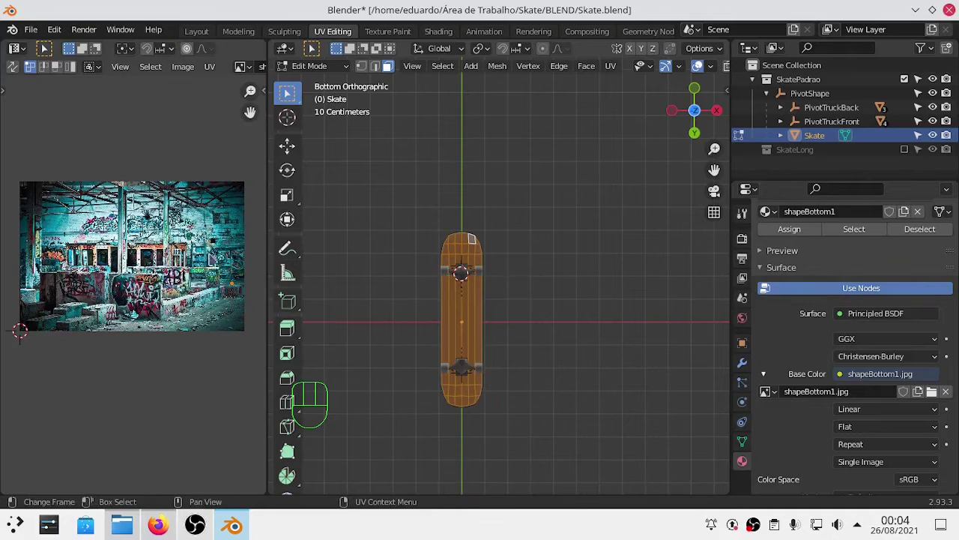
key(u)
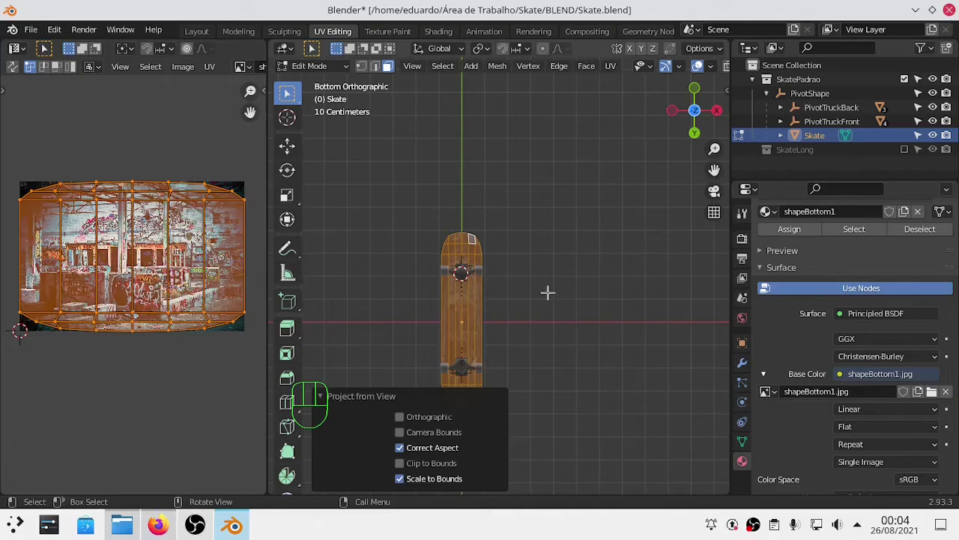
key(Tab)
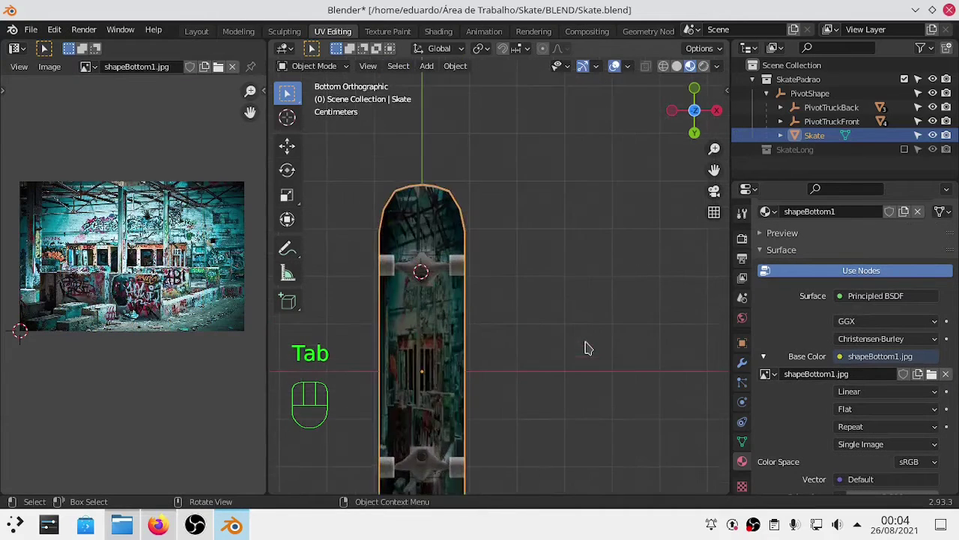
drag(546, 353, 604, 280)
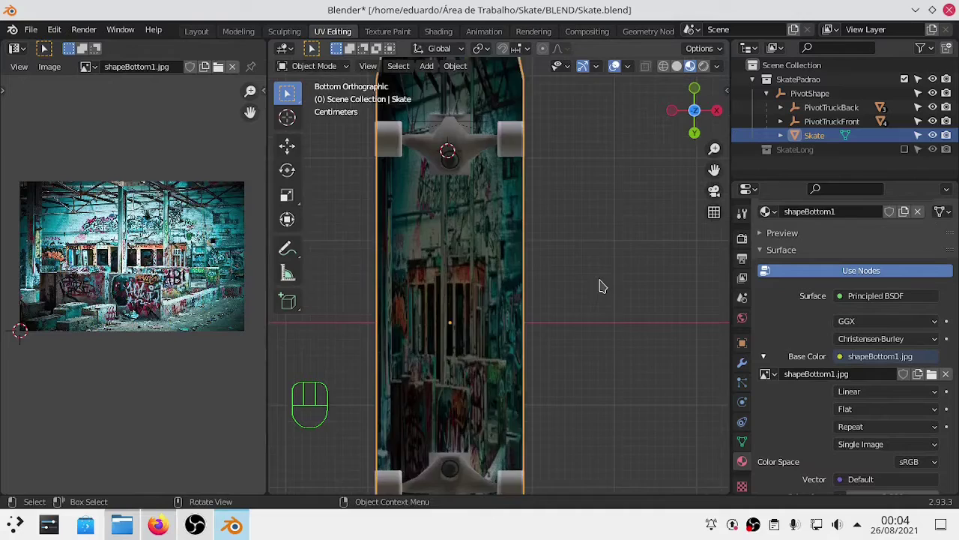
drag(511, 306, 488, 364)
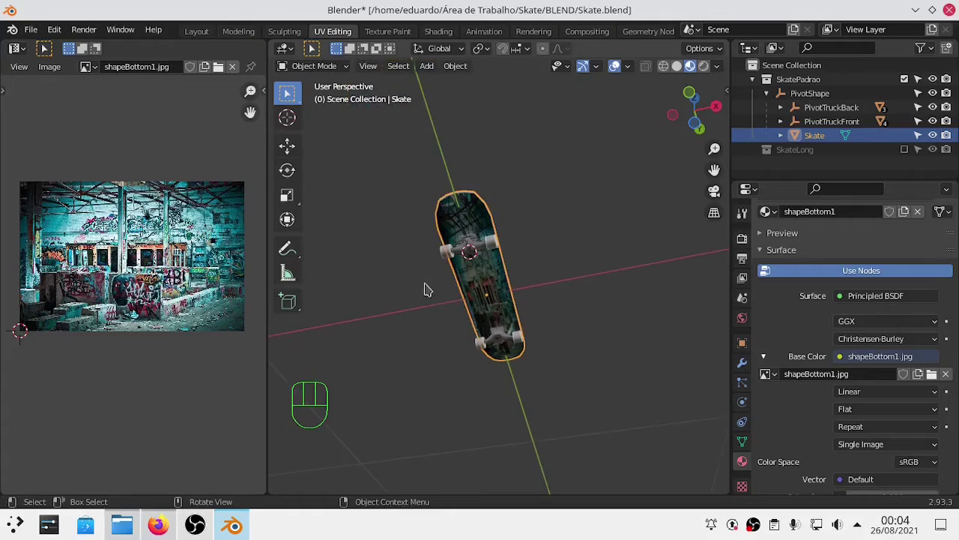
drag(430, 290, 520, 301)
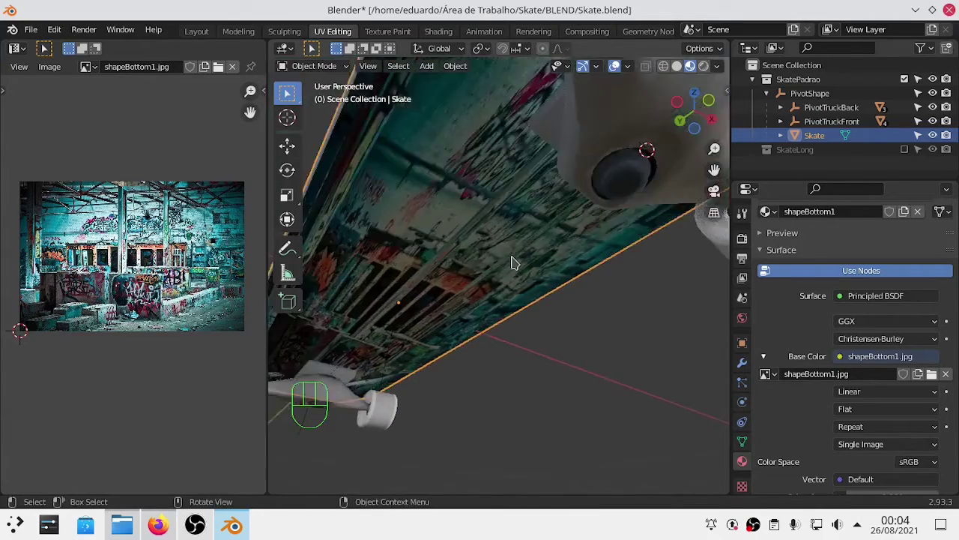
drag(519, 284, 518, 328)
drag(518, 328, 476, 360)
drag(470, 349, 452, 192)
key(KP_7)
key(ctrl+KP_7)
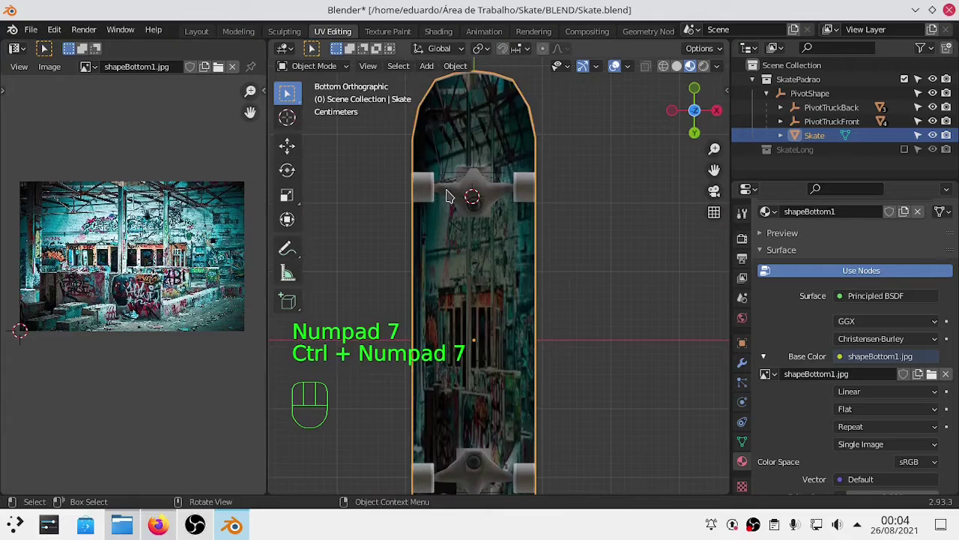
drag(510, 249, 633, 267)
click(633, 267)
key(ctrl+KP_7)
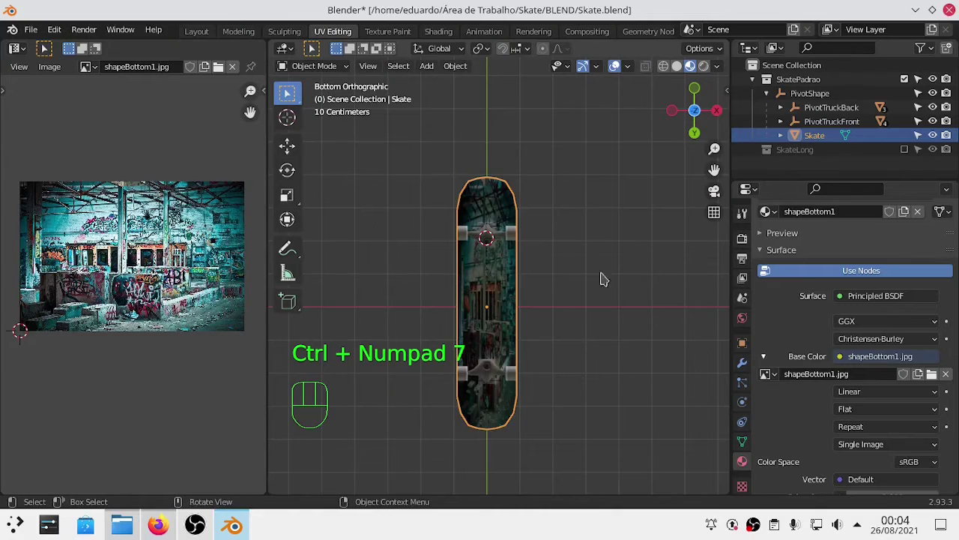
key(Tab)
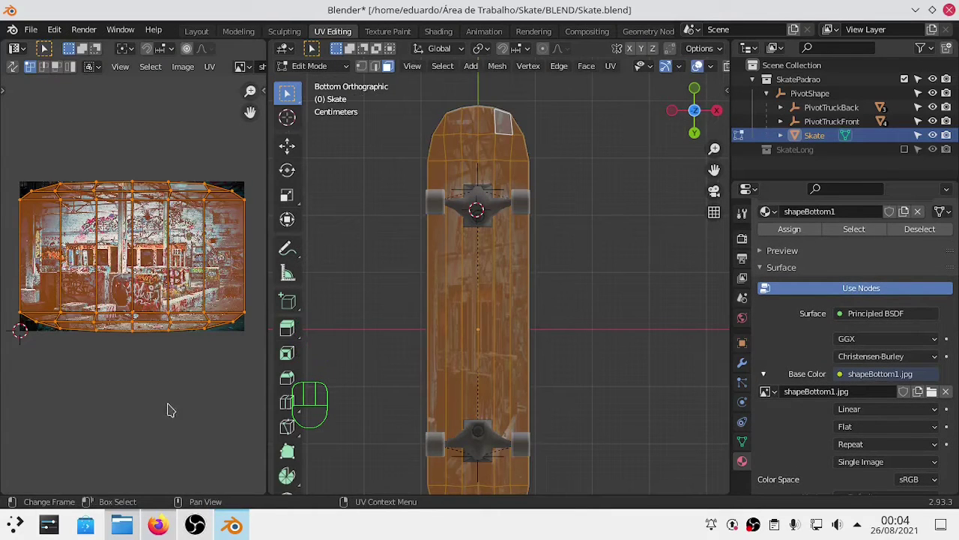
key(s)
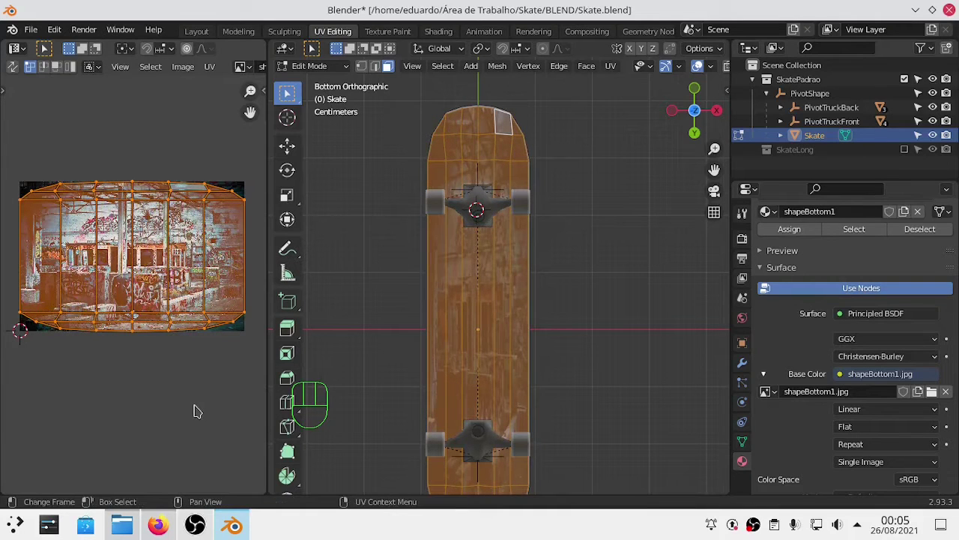
key(r)
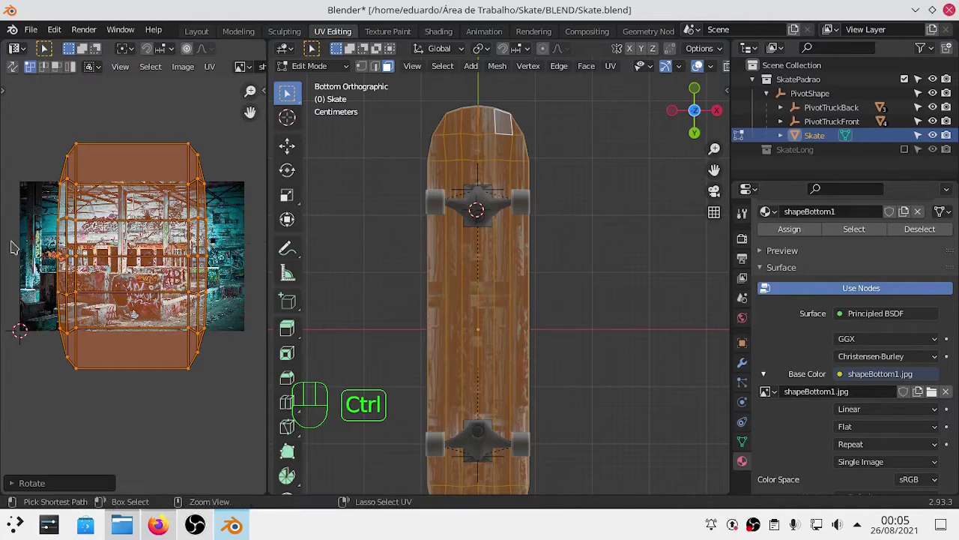
key(Tab)
drag(549, 355, 532, 255)
drag(522, 297, 528, 286)
drag(529, 285, 564, 334)
drag(564, 334, 453, 311)
drag(452, 311, 189, 349)
key(Tab)
key(ctrl+KP_7)
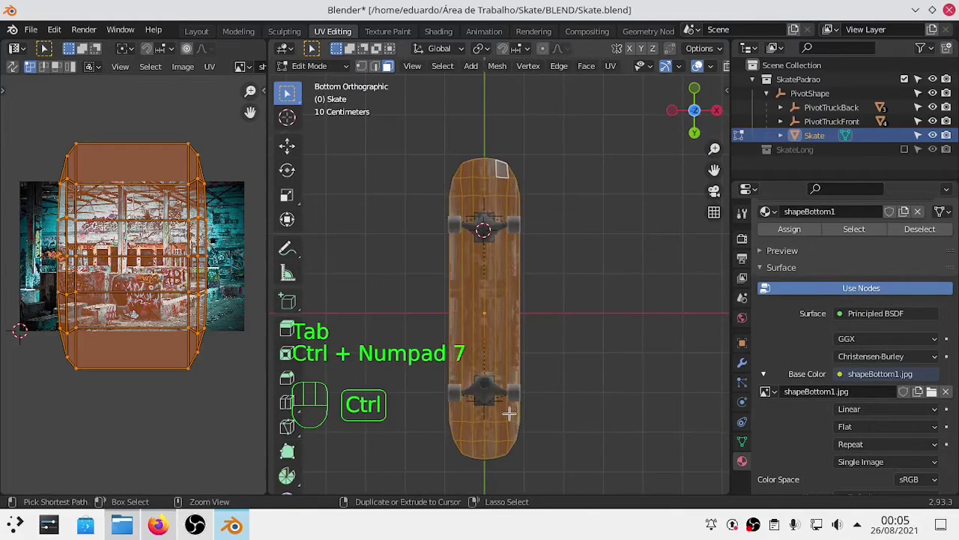
key(ctrl+z)
key(ctrl+z)
key(ctrl+z)
key(Tab)
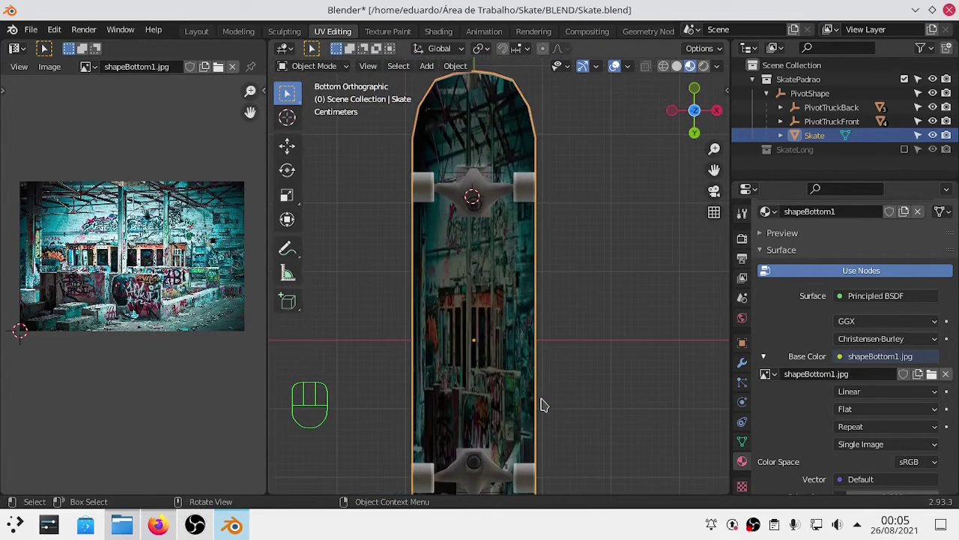
key(Tab)
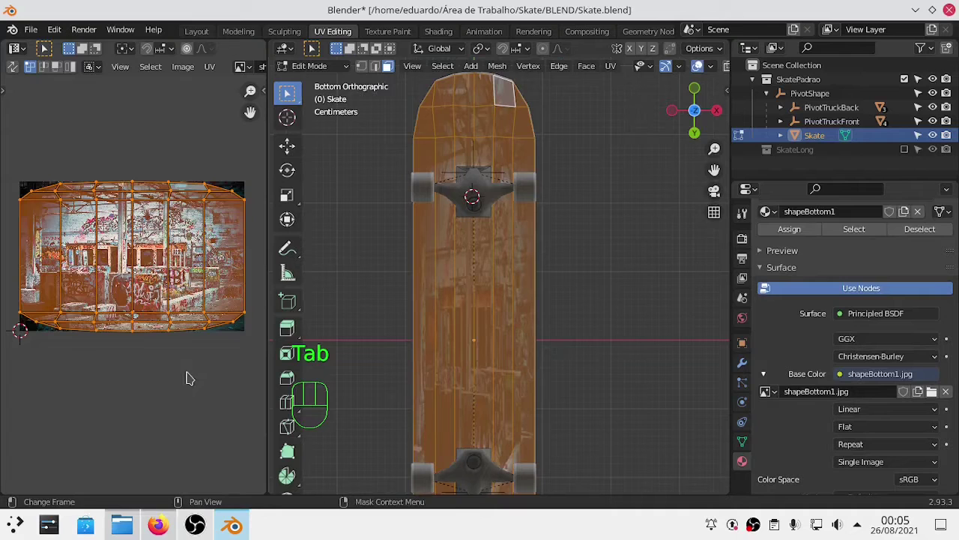
Step: Scale the board's UV layout about 2.46 along Y, then preview the texture in Object Mode
key(s)
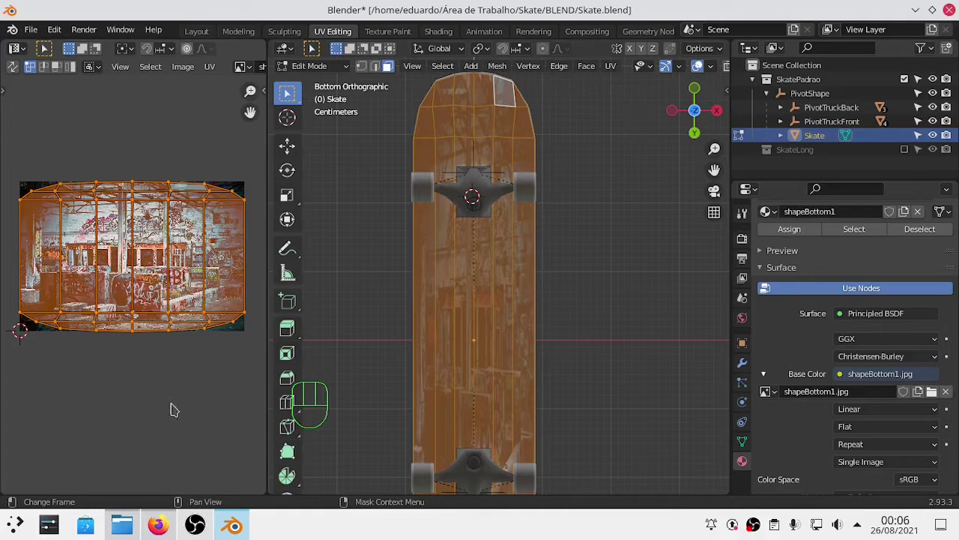
key(s)
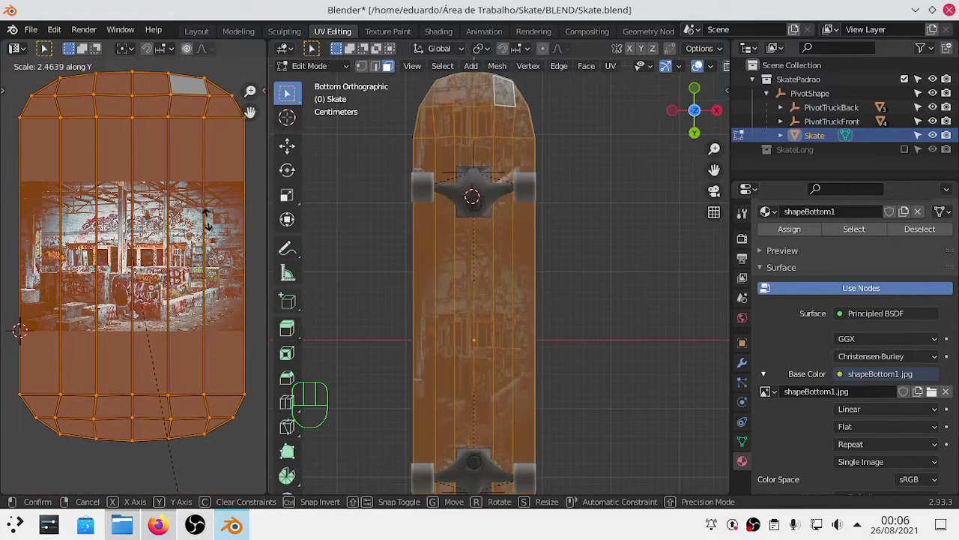
key(Tab)
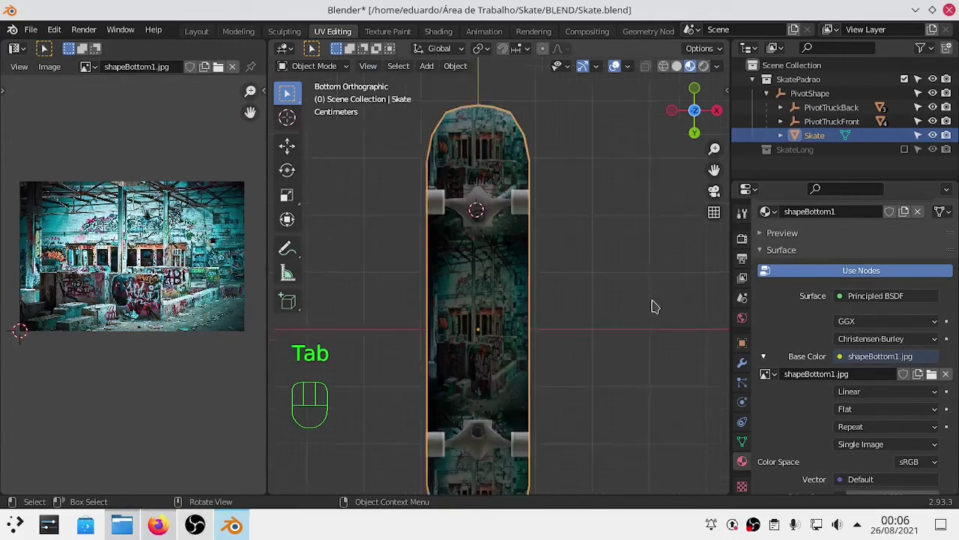
Step: Orbit around the board to inspect how the shapeBottom1 graffiti sits on it
drag(553, 341, 476, 209)
drag(476, 209, 488, 225)
drag(533, 275, 475, 270)
click(475, 269)
drag(468, 284, 428, 337)
drag(428, 337, 480, 257)
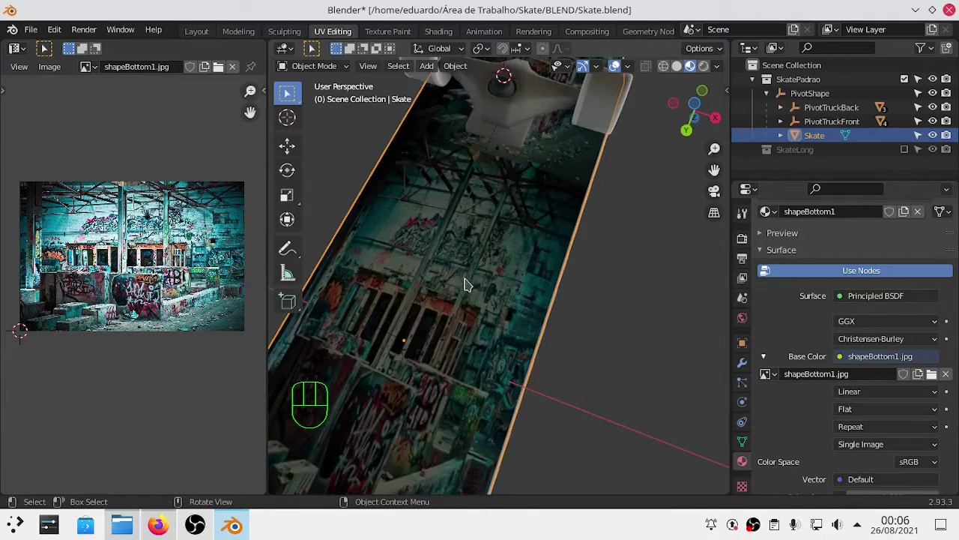
drag(444, 389, 479, 403)
drag(497, 397, 492, 392)
click(493, 393)
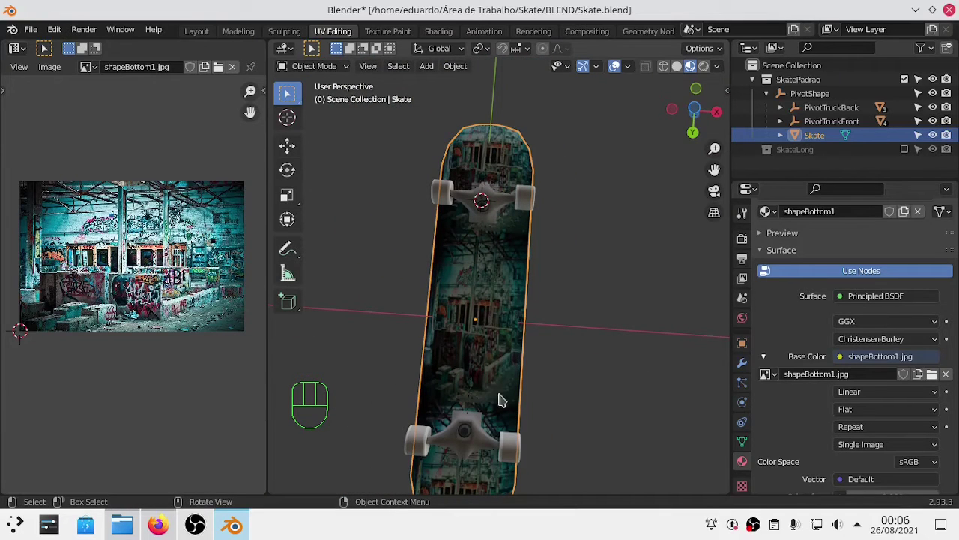
Step: Check the UVs in Edit Mode, then view the board from directly below in Object Mode
key(Tab)
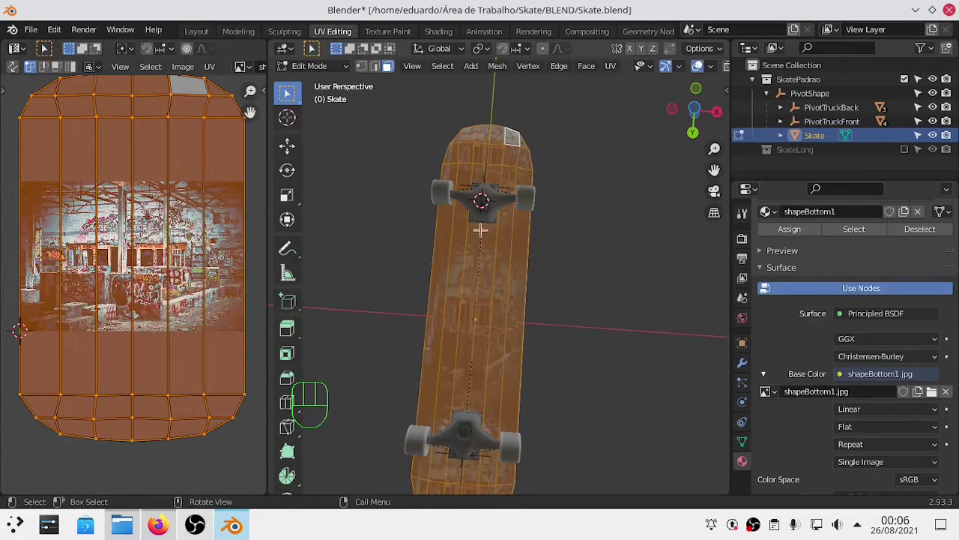
key(Tab)
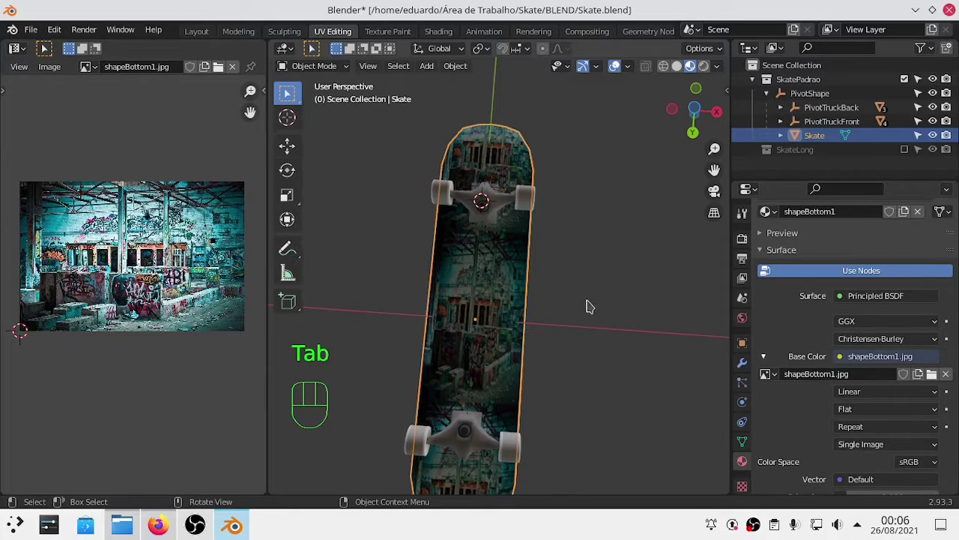
key(ctrl+KP_7)
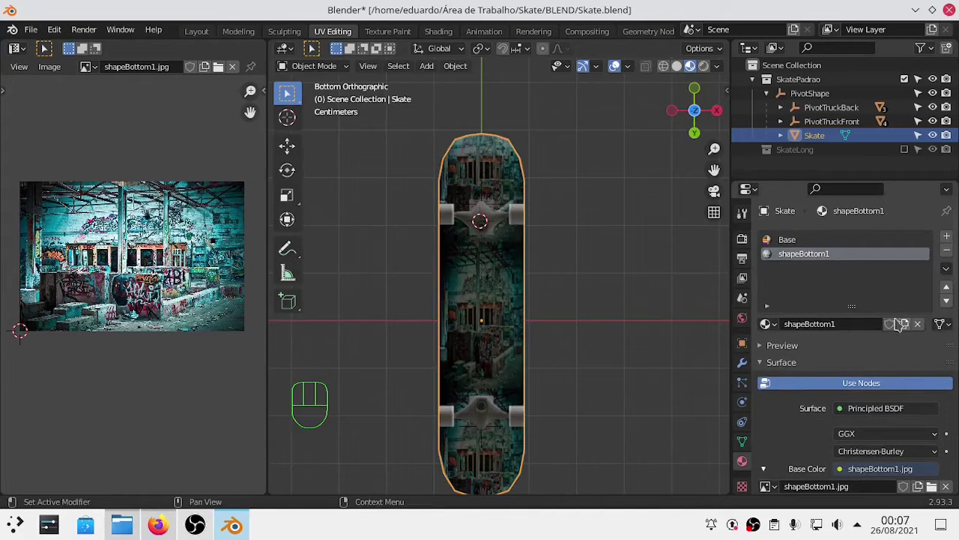
Step: Enable Fake User on the shapeBottom1 material and on the shapeBottom1.jpg image
click(897, 326)
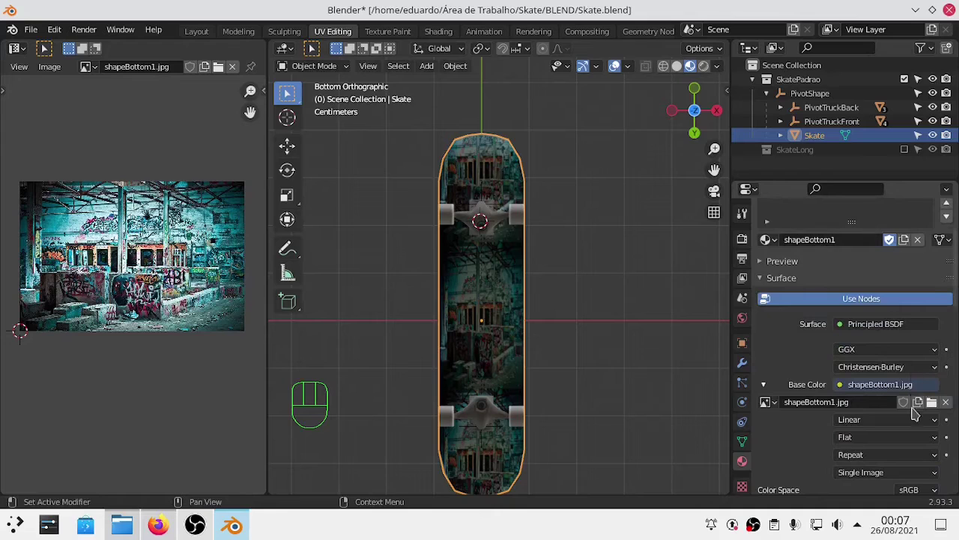
click(910, 407)
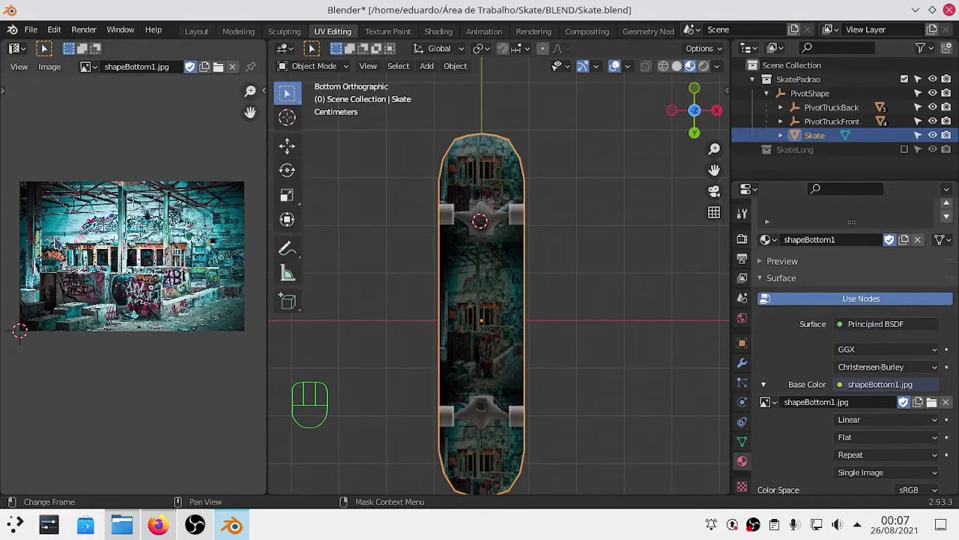
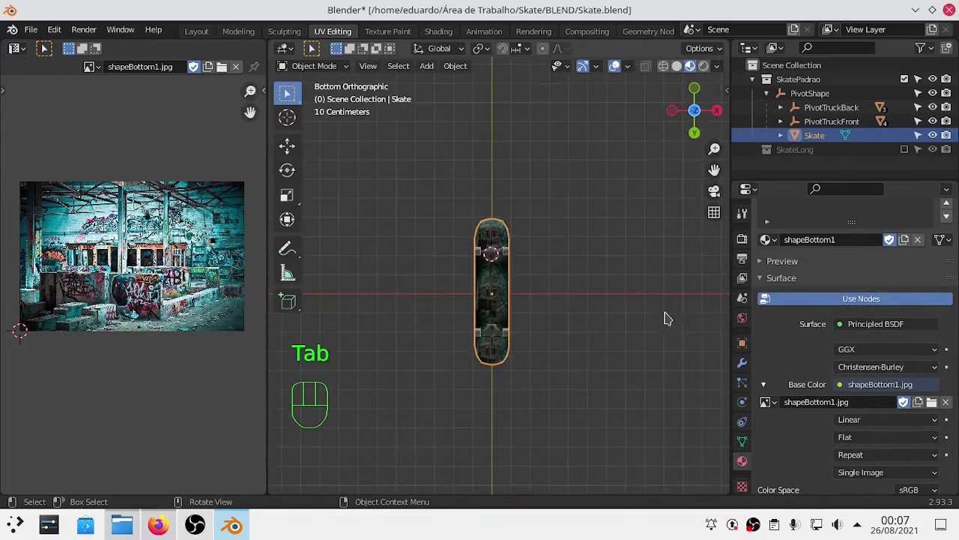
drag(655, 320, 527, 216)
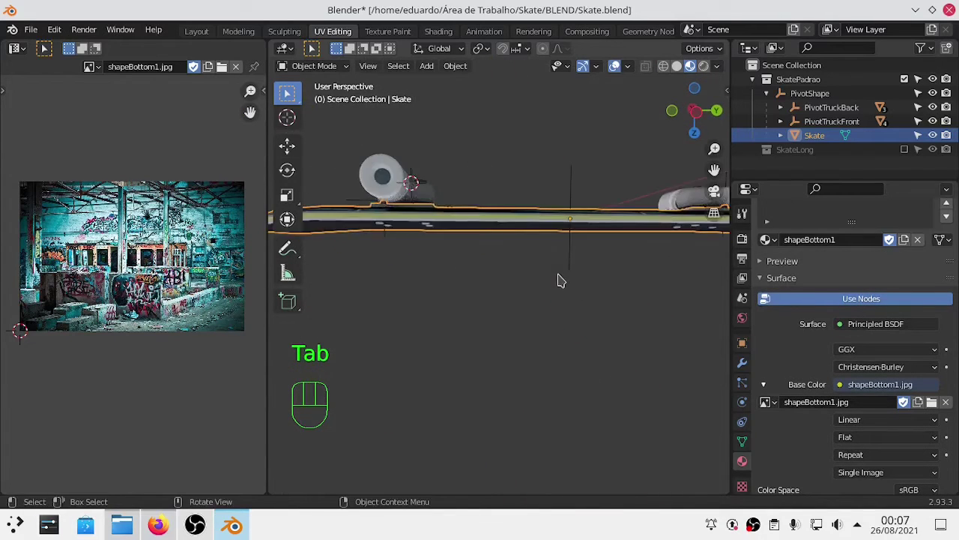
drag(534, 269, 421, 390)
scroll(up, 3)
scroll(up, 3)
key(Tab)
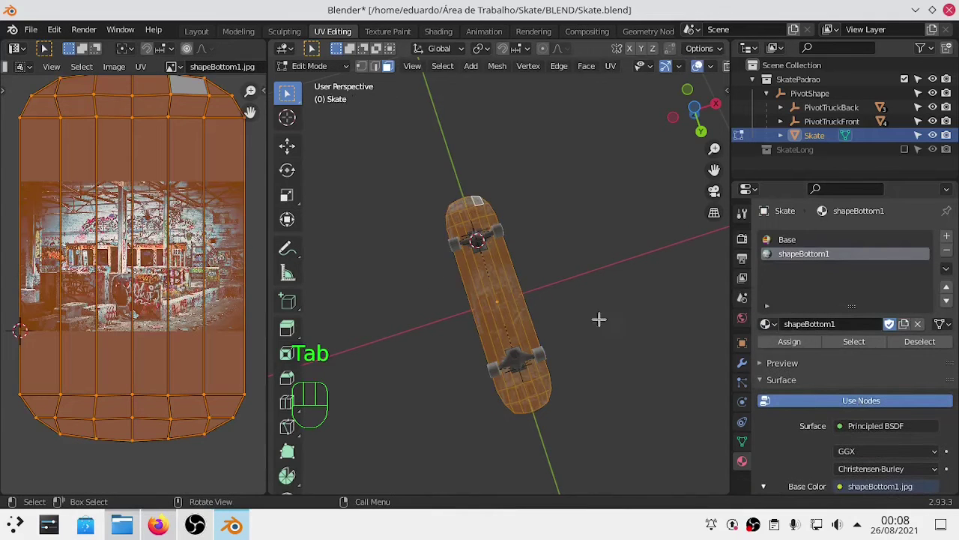
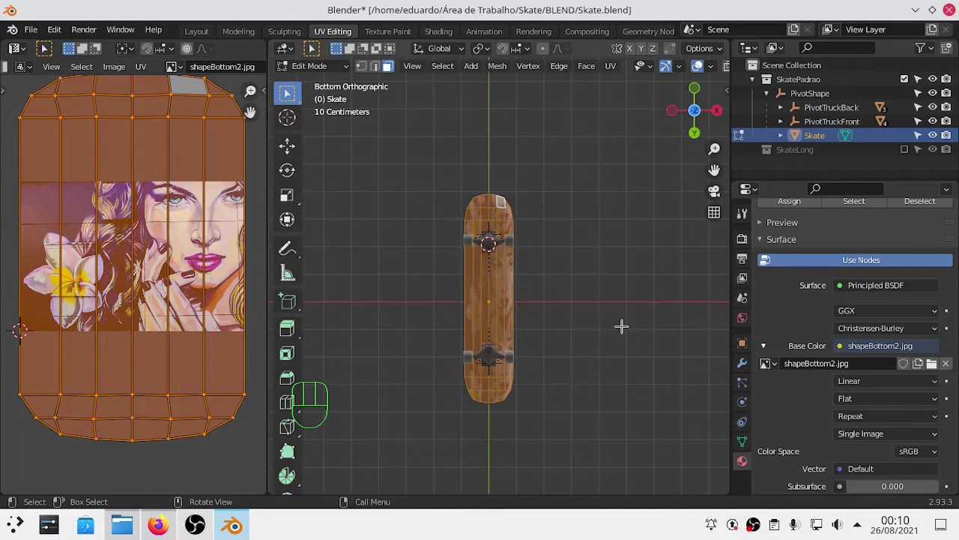
Step: From bottom view, Project From View (Bounds) the selected faces onto shapeBottom2.jpg and check the result
key(Tab)
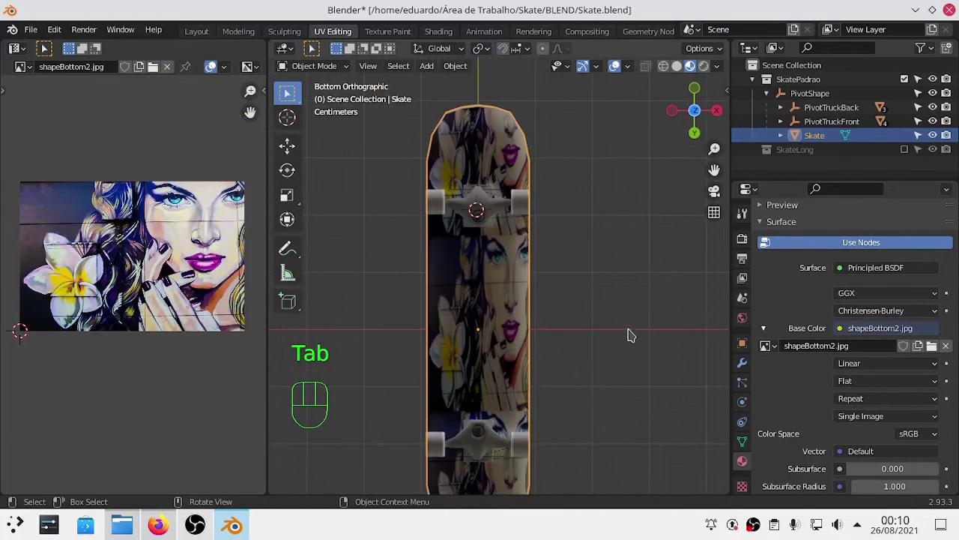
drag(619, 338, 573, 259)
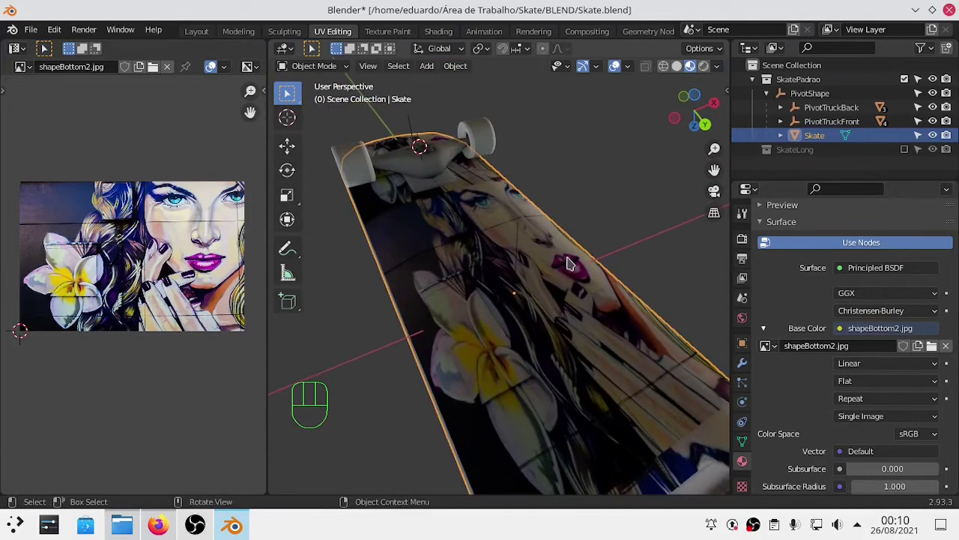
key(ctrl+KP_7)
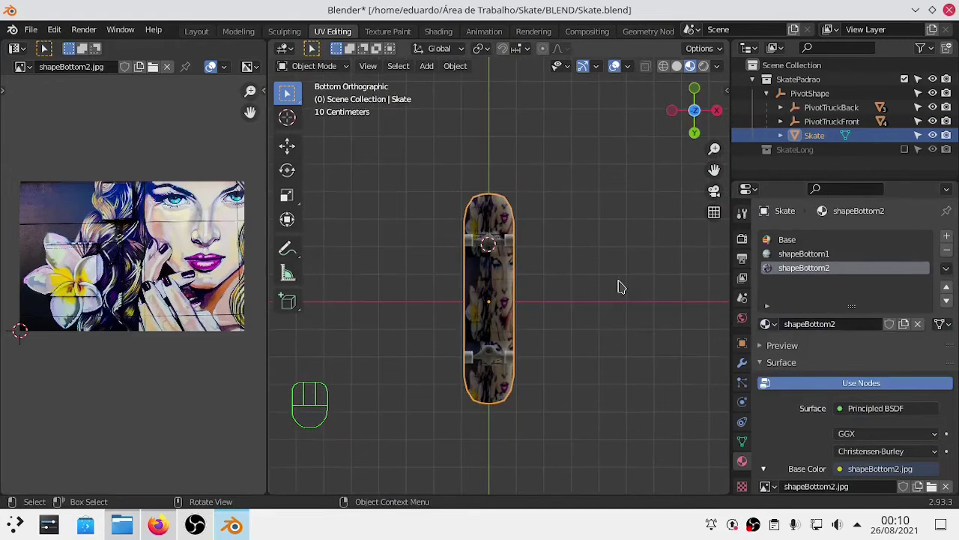
key(Tab)
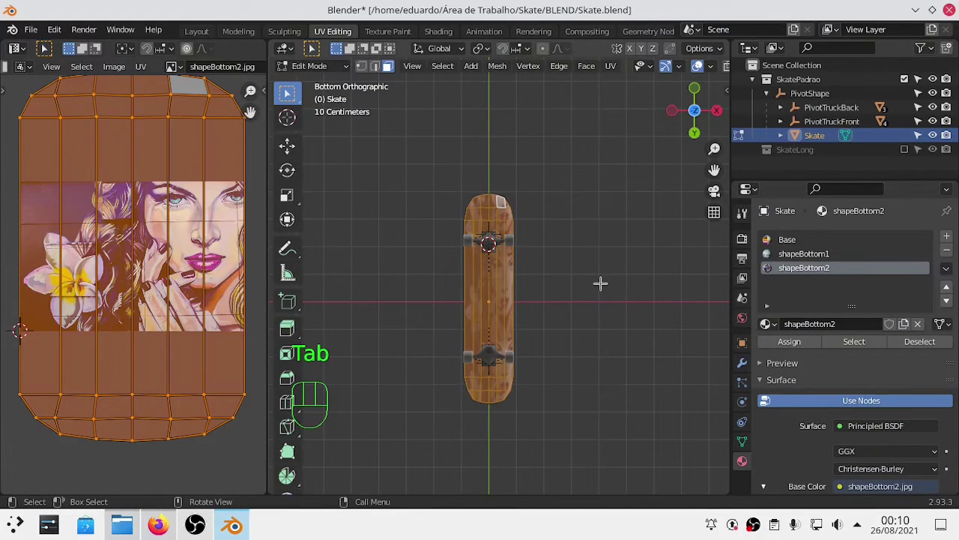
key(u)
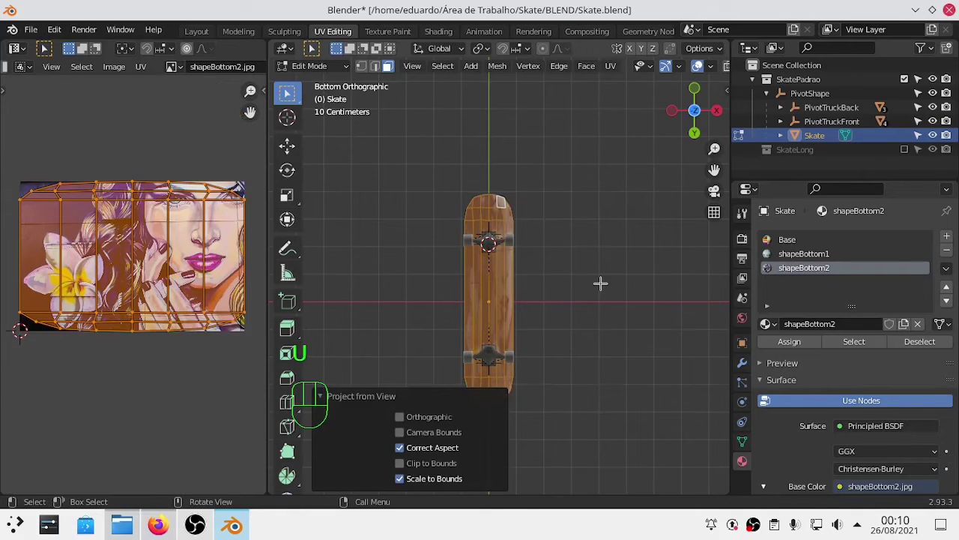
key(Tab)
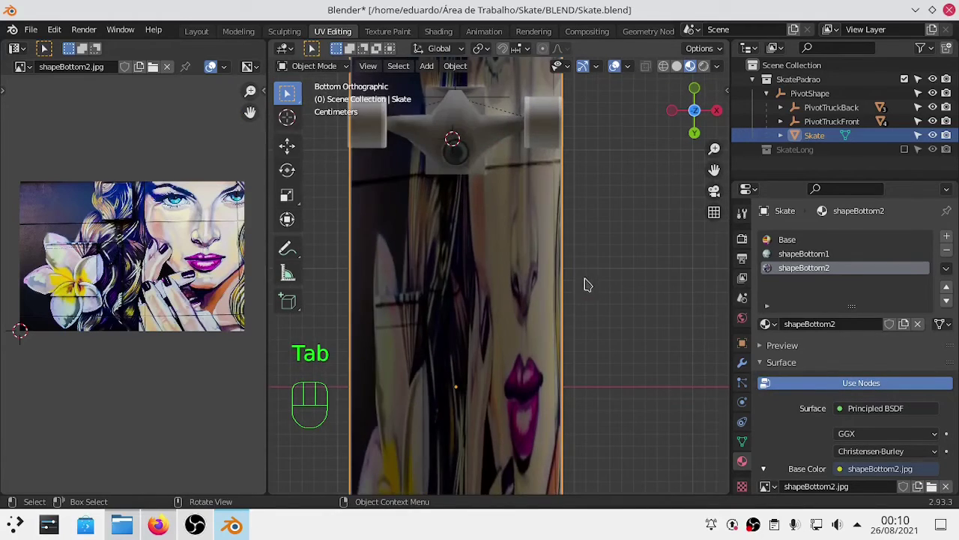
drag(587, 321, 526, 346)
Step: Scale the board's UV island narrower along X and check the underside
click(526, 346)
key(ctrl+KP_7)
key(Tab)
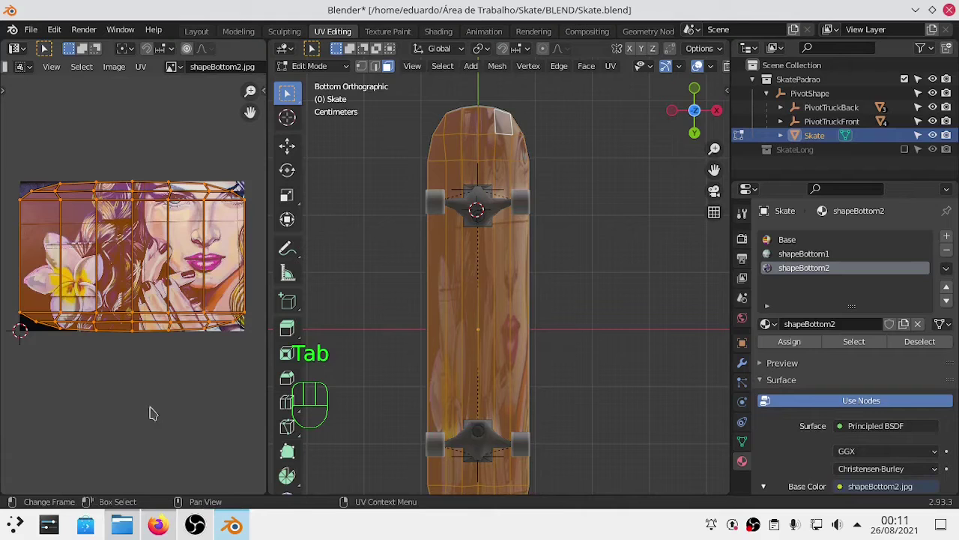
key(s)
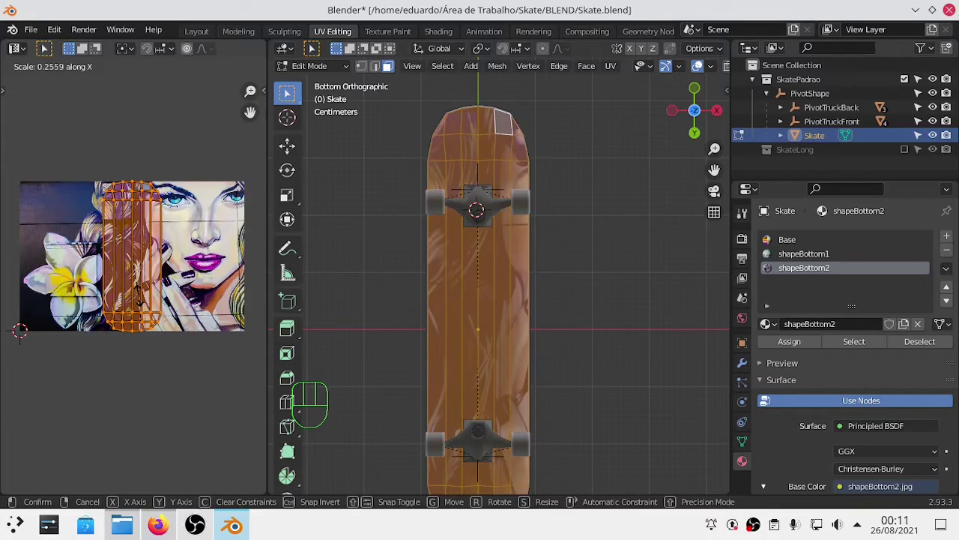
key(Tab)
drag(611, 431, 555, 323)
drag(564, 361, 465, 453)
Step: Move the UV island along X so it covers the woman's face in the portrait
key(Tab)
key(g)
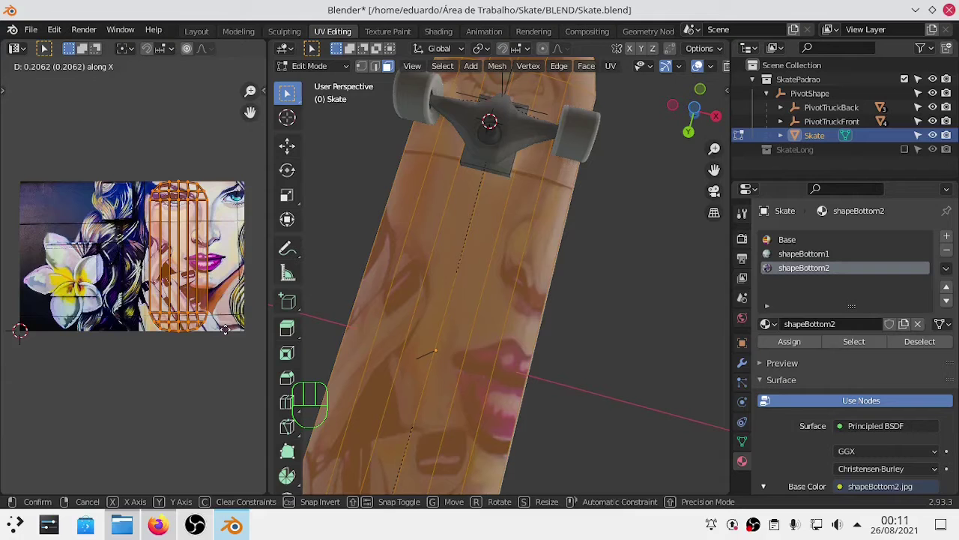
key(Tab)
drag(584, 416, 541, 354)
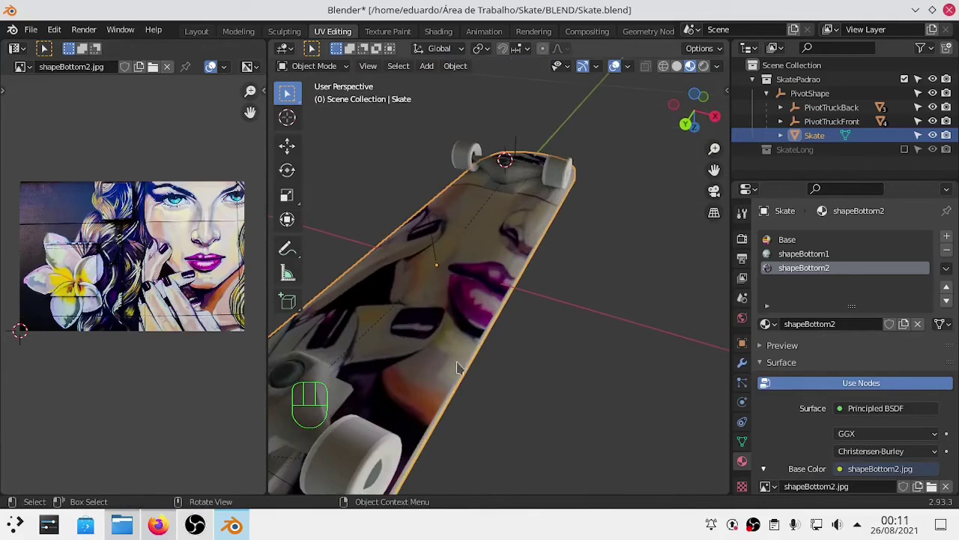
Step: Protect the shapeBottom2 material and image with Fake User and save Skate.blend
drag(381, 417, 384, 420)
drag(433, 395, 578, 401)
key(ctrl+KP_7)
key(Tab)
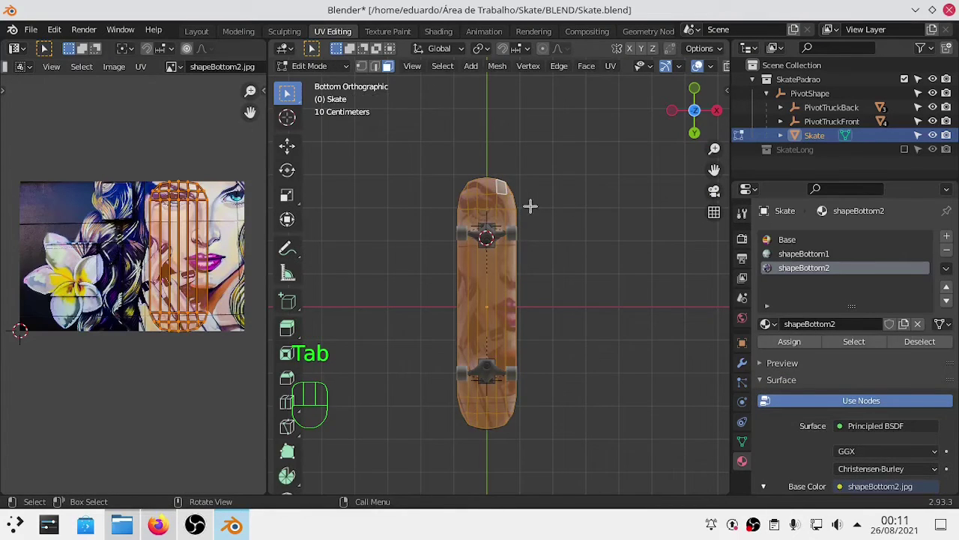
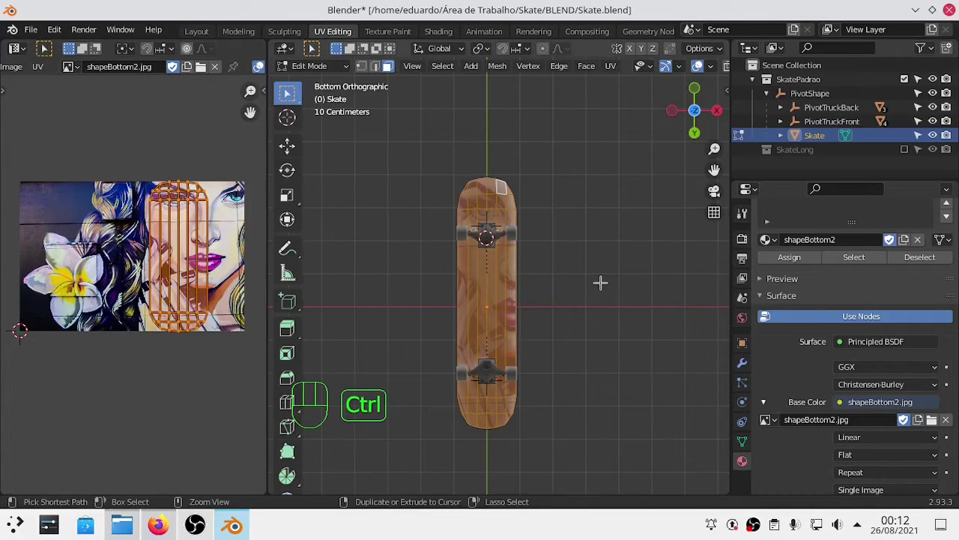
key(ctrl+s)
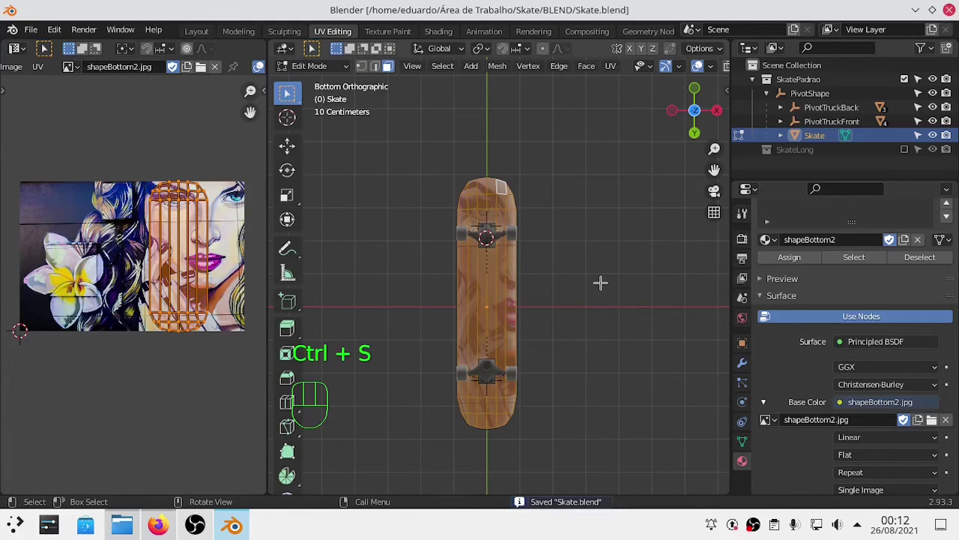
key(Tab)
Step: Assign a graffiti material slot to the selected bottom faces, undo it, and clear the selection
key(Tab)
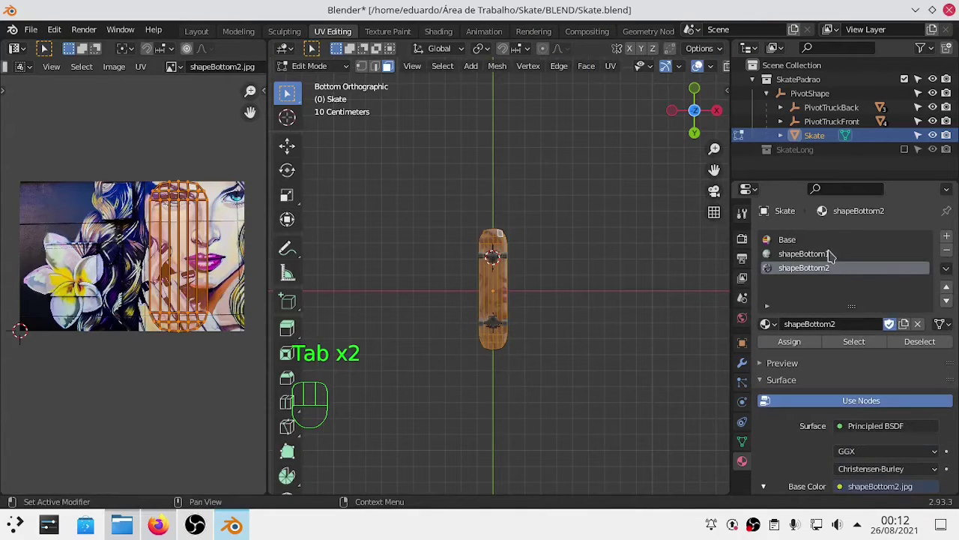
click(829, 256)
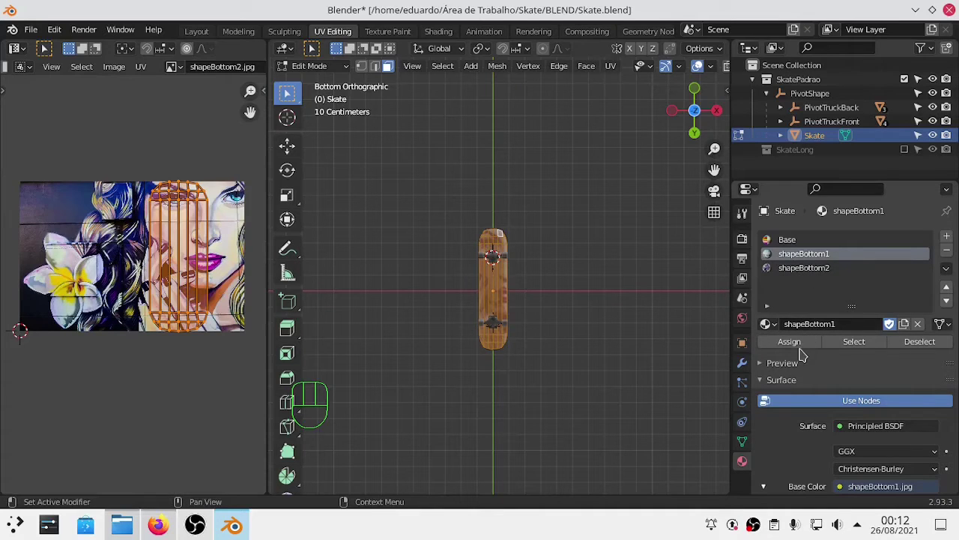
click(800, 345)
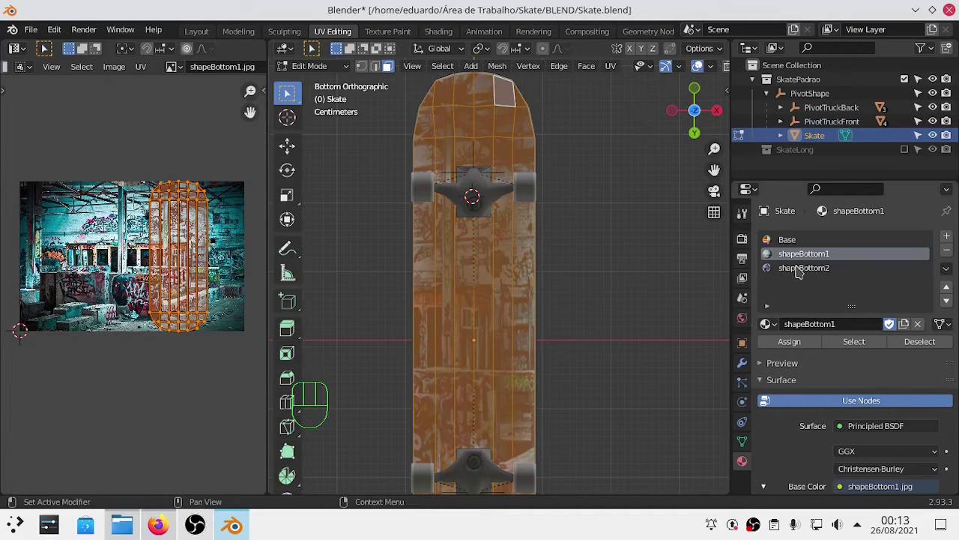
key(ctrl+z)
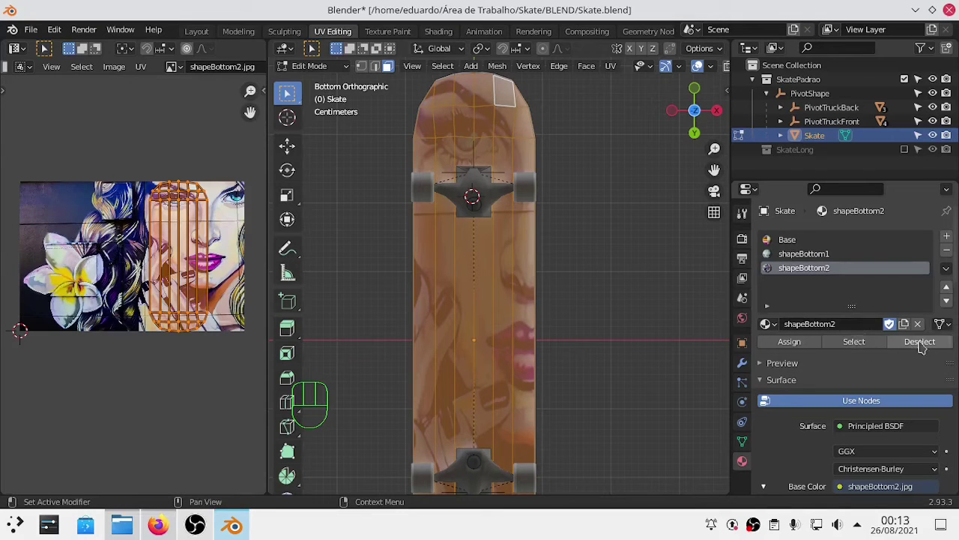
click(925, 346)
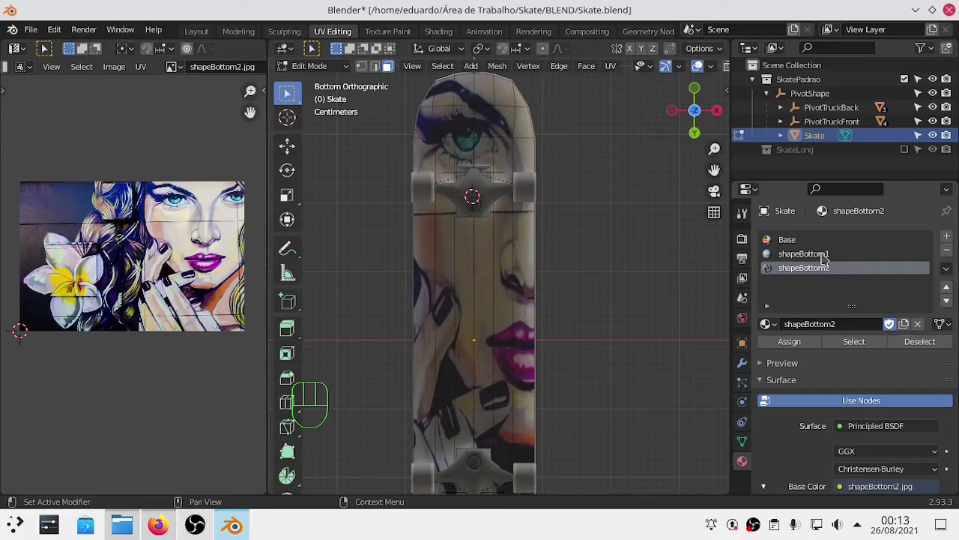
Step: Preview the board's texture in Object Mode, then look straight at its underside in Edit Mode
drag(868, 347, 610, 306)
key(Tab)
key(Tab)
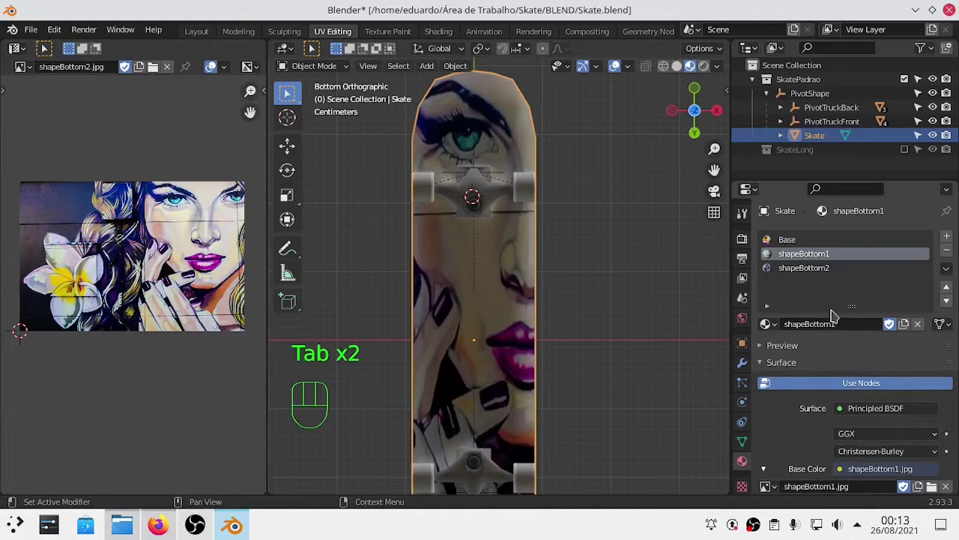
key(Tab)
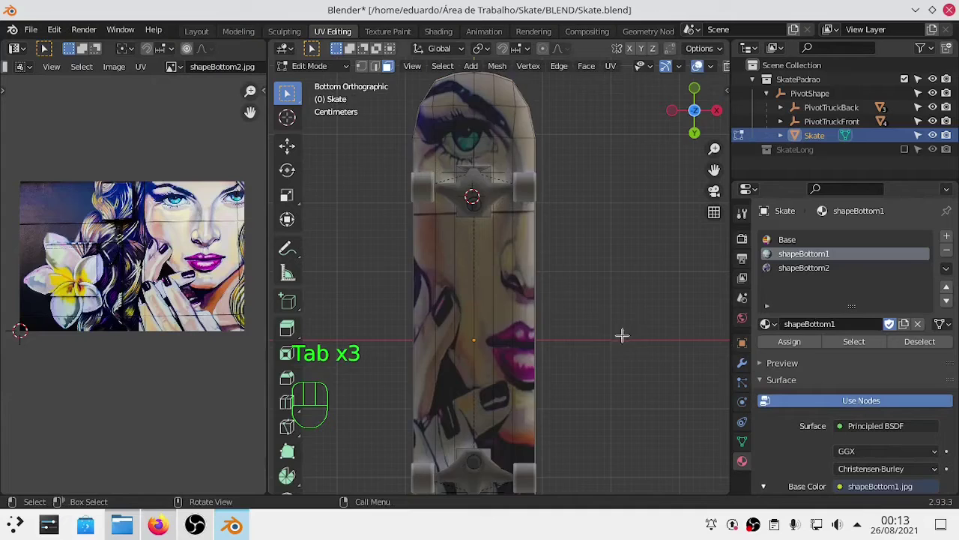
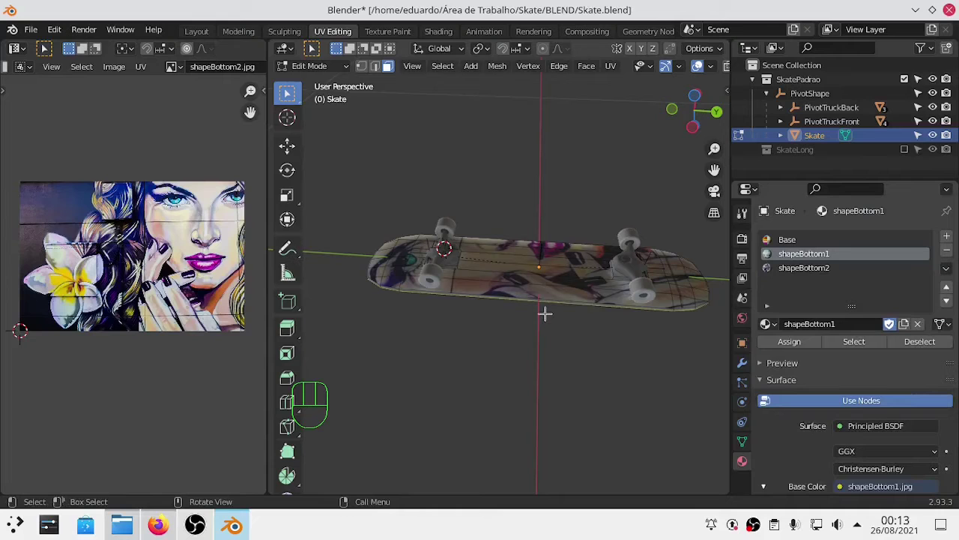
key(ctrl+KP_7)
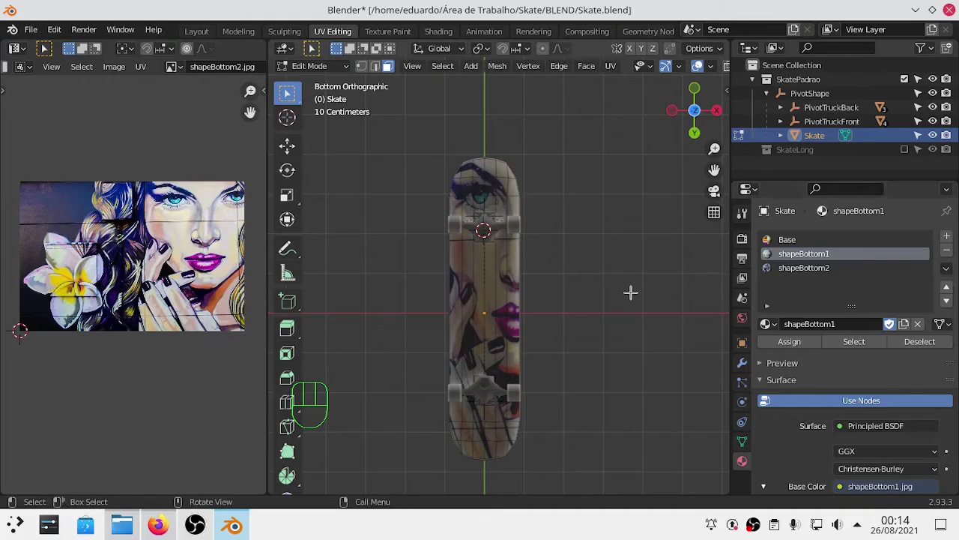
Step: Make shapeBottom2 the active material slot for the board's bottom faces
key(Tab)
key(Tab)
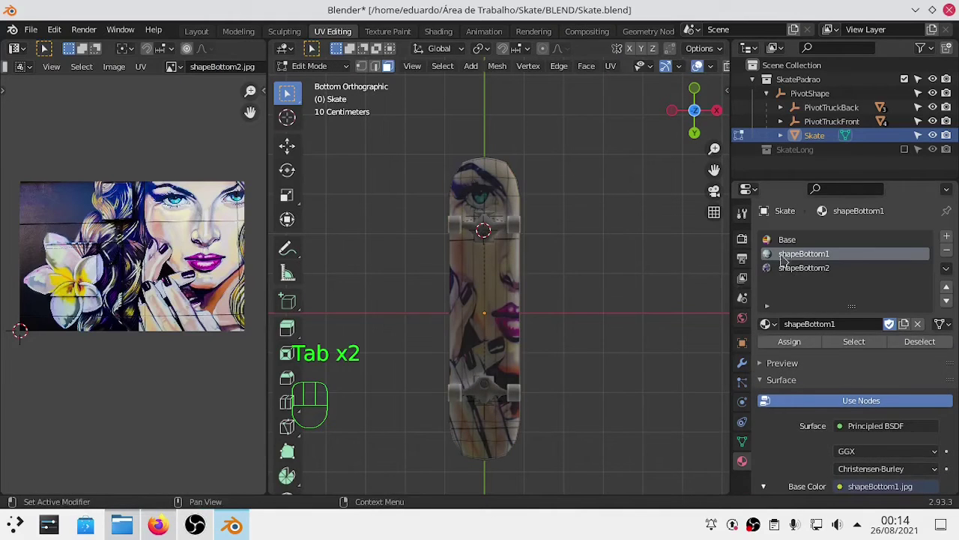
drag(831, 270, 885, 302)
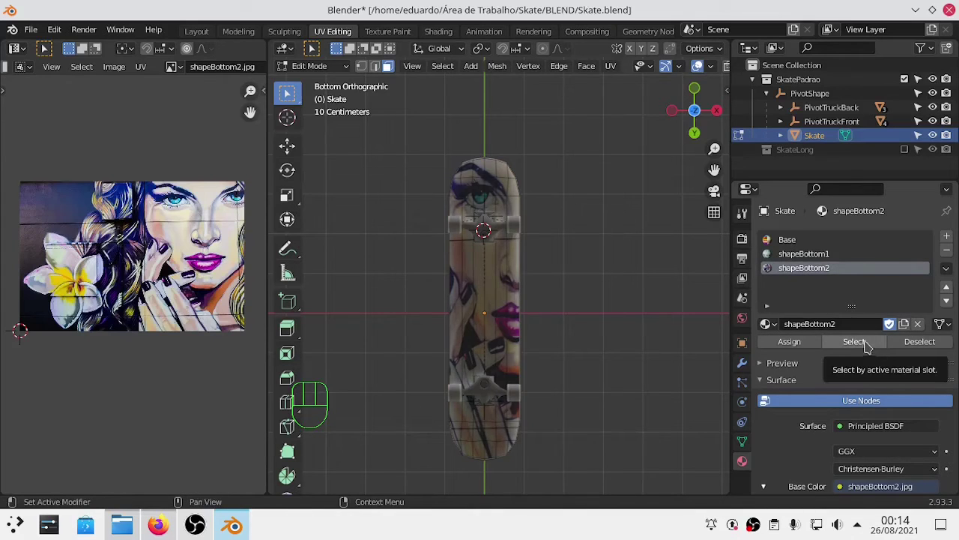
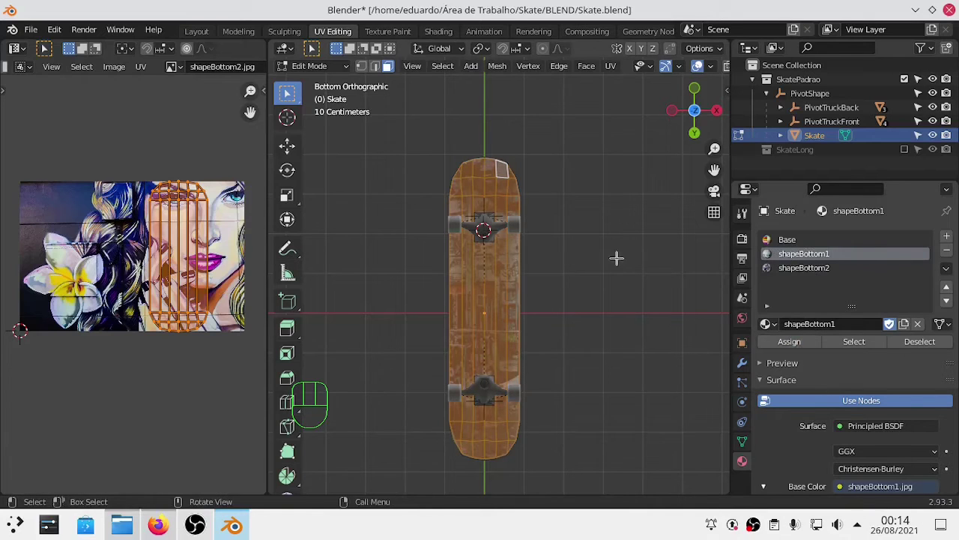
Step: Toggle between Object and Edit Mode to preview the factory graffiti on the board
key(Tab)
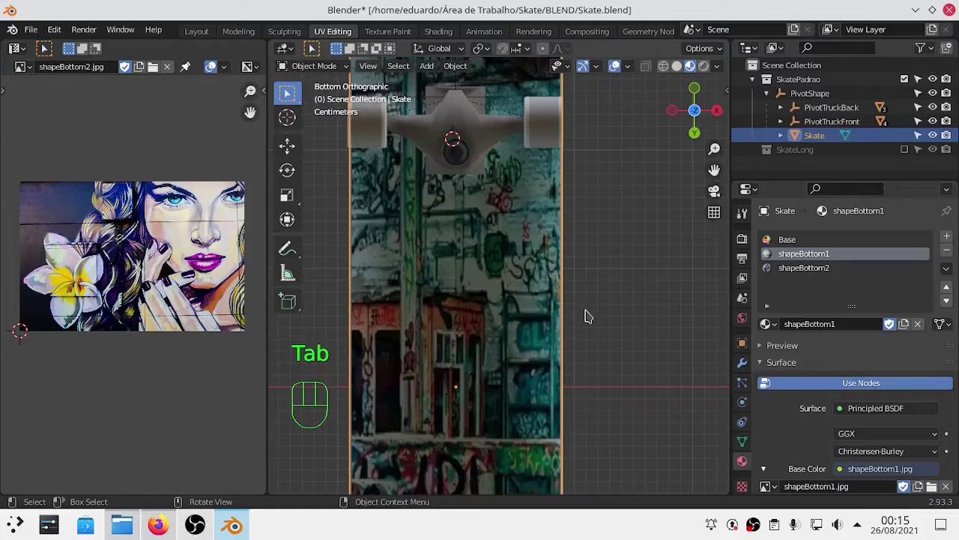
drag(566, 354, 541, 331)
Step: View the board from below (Ctrl+Numpad 7) and switch mode to inspect the graffiti bottom
click(541, 332)
key(ctrl+KP_7)
key(Tab)
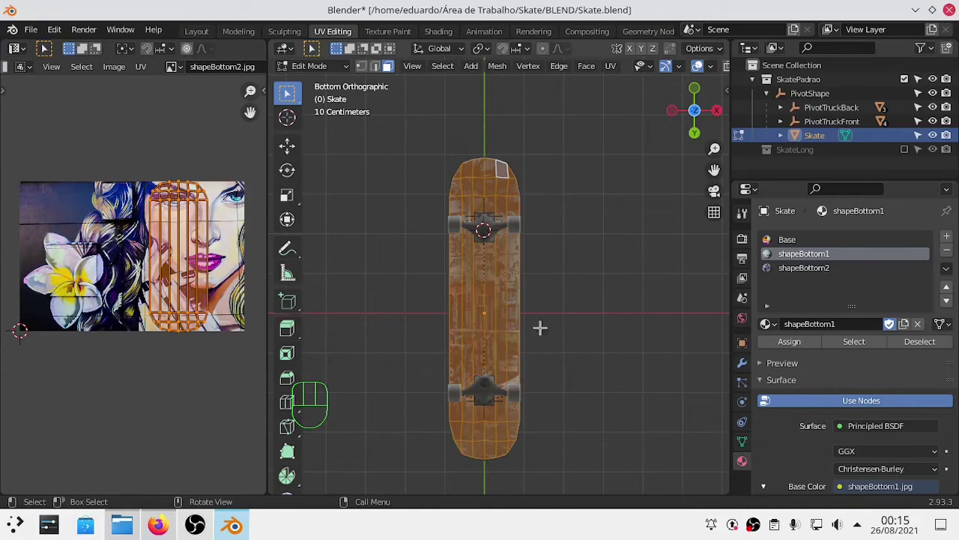
Step: Load shapeBottom1.jpg behind the UV layout and preview the factory graffiti on the board
key(Tab)
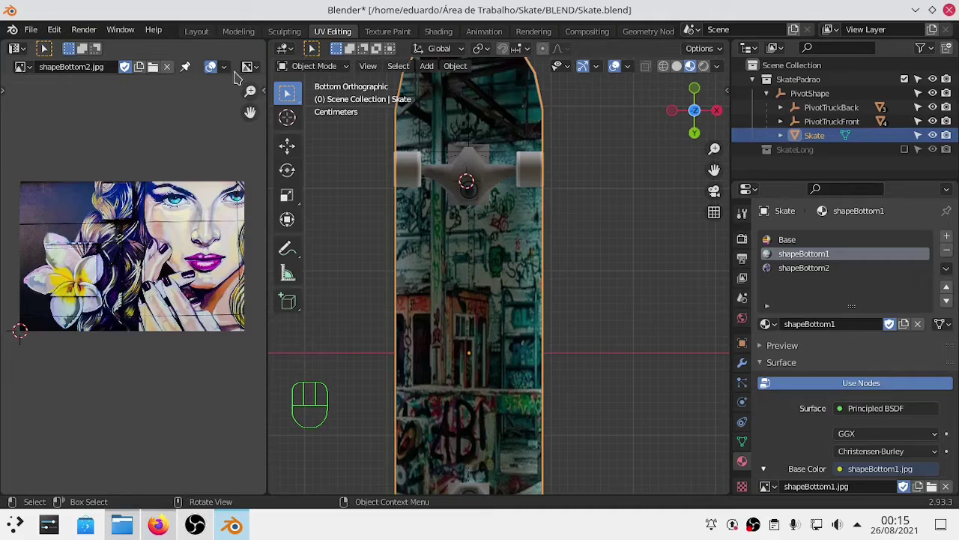
click(28, 69)
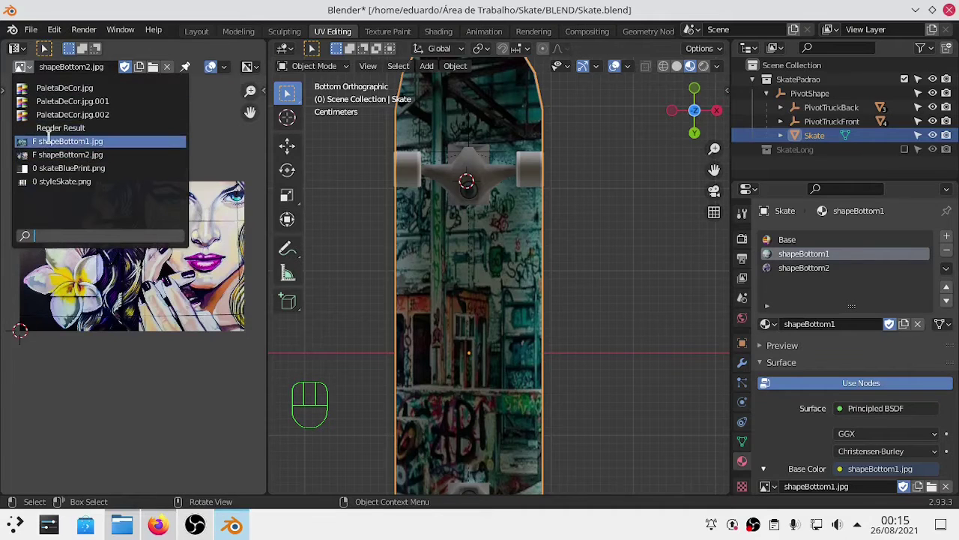
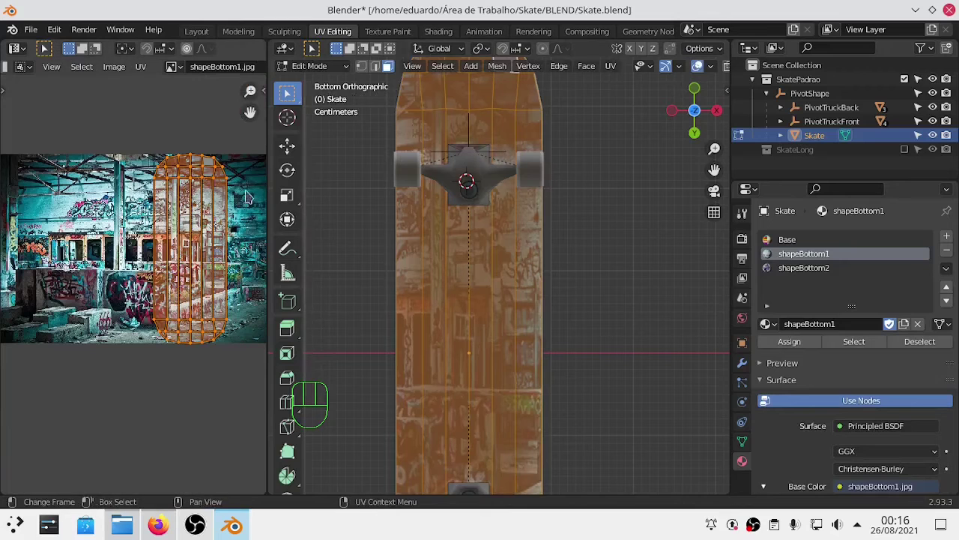
key(Tab)
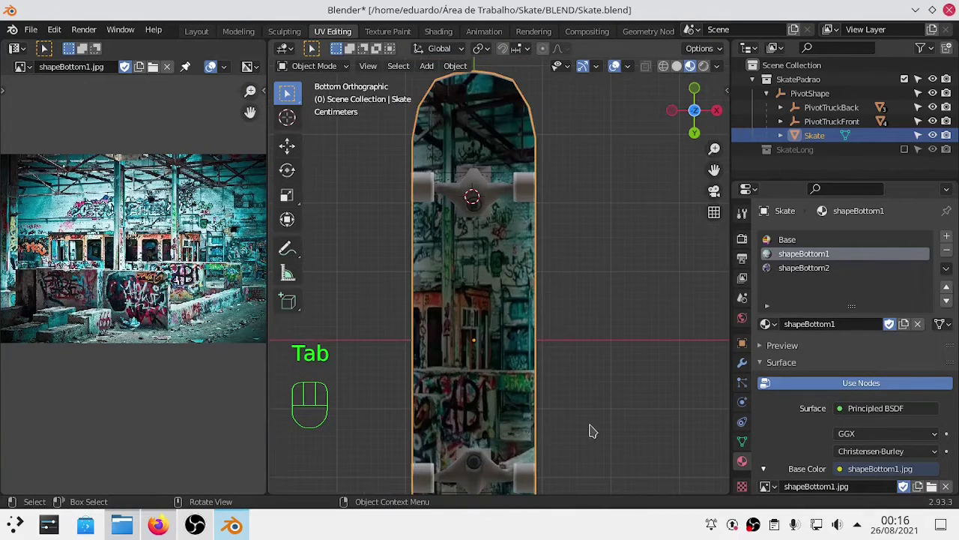
key(Tab)
Step: Make shapeBottom2 the active material and preview its portrait texture on the board
click(814, 273)
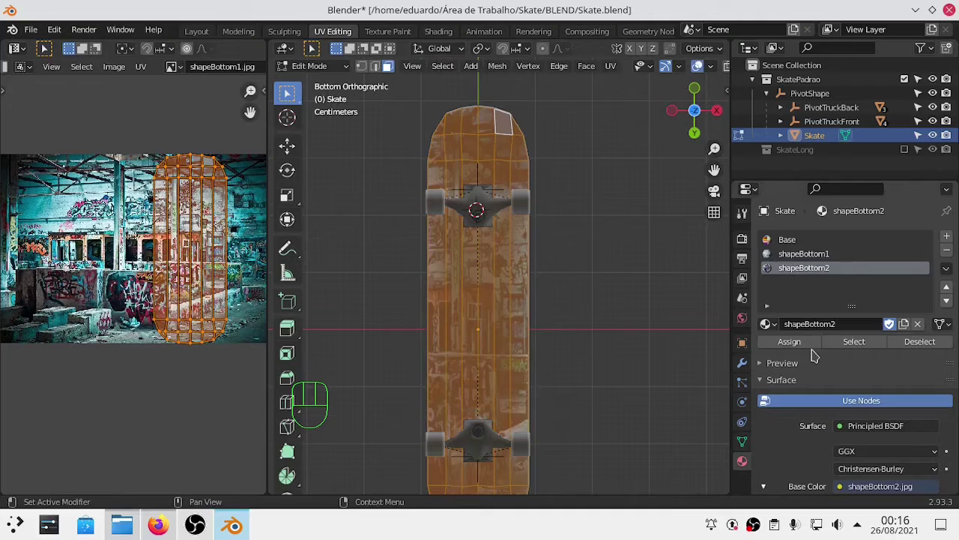
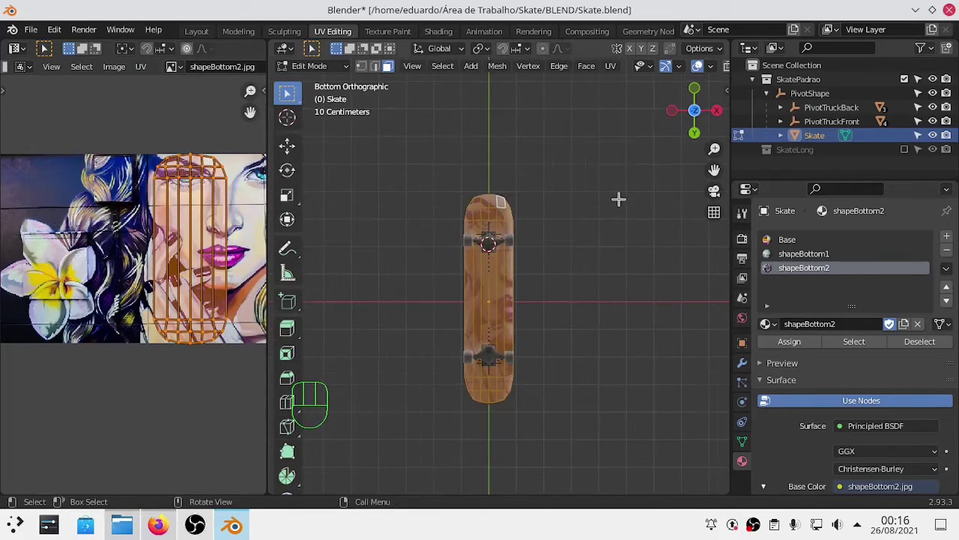
key(Tab)
key(Tab)
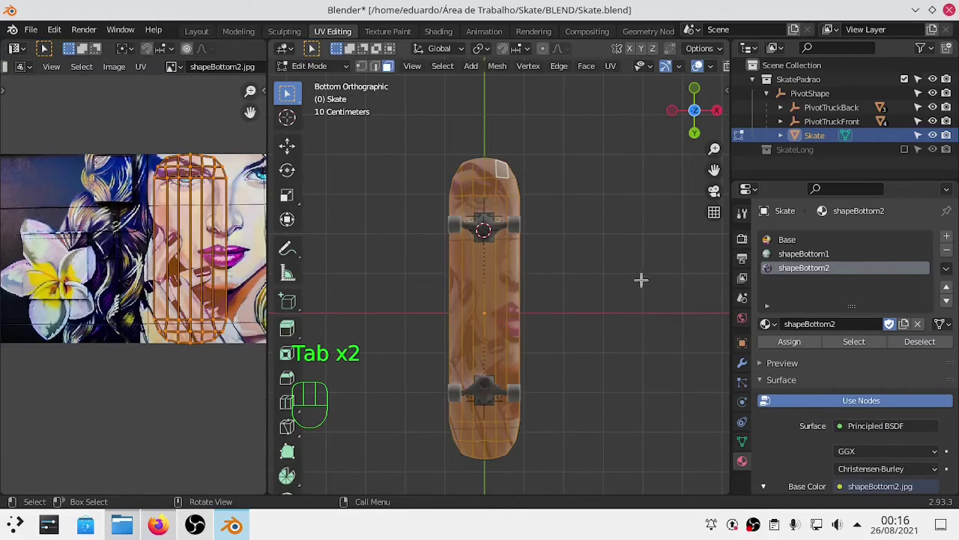
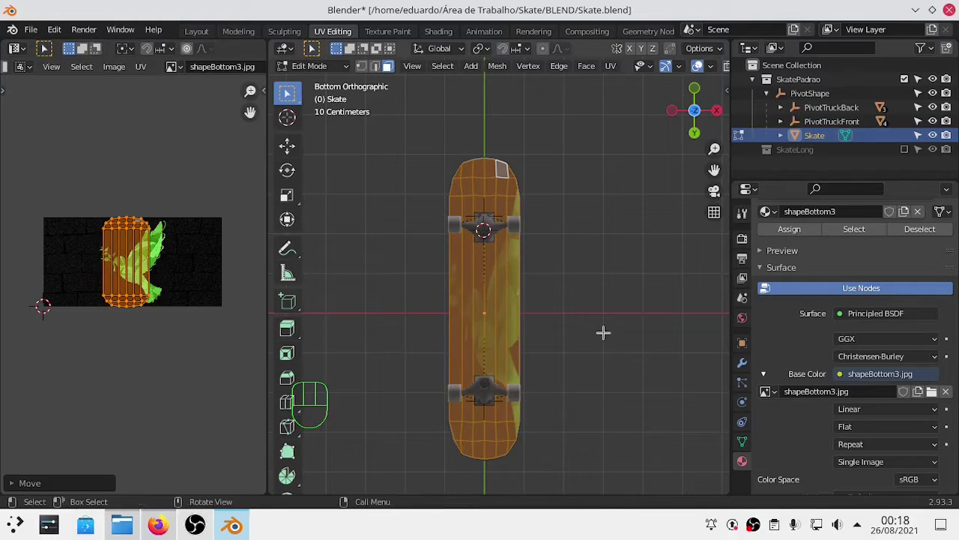
Step: Scale the UV layout over the dove image and orbit the board to check the result
key(Tab)
drag(597, 329, 428, 280)
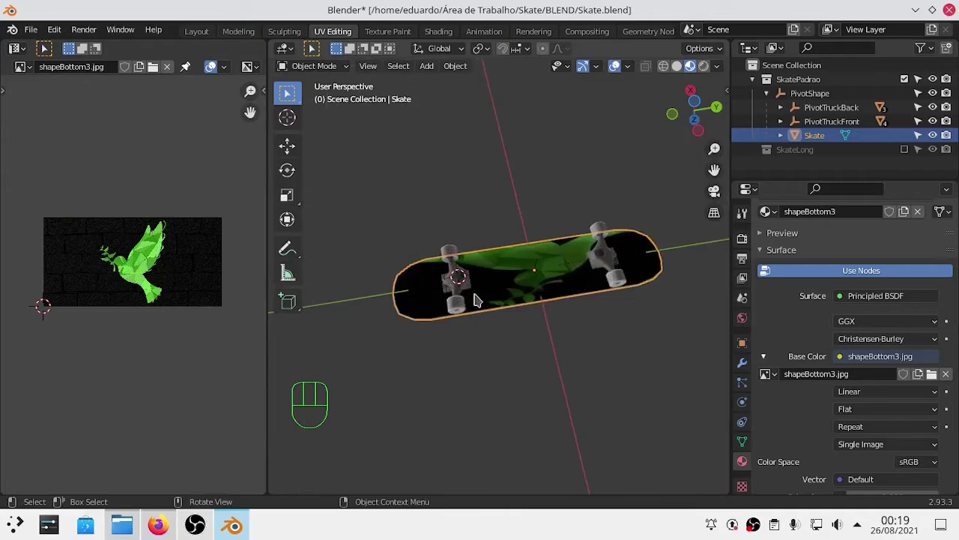
key(Tab)
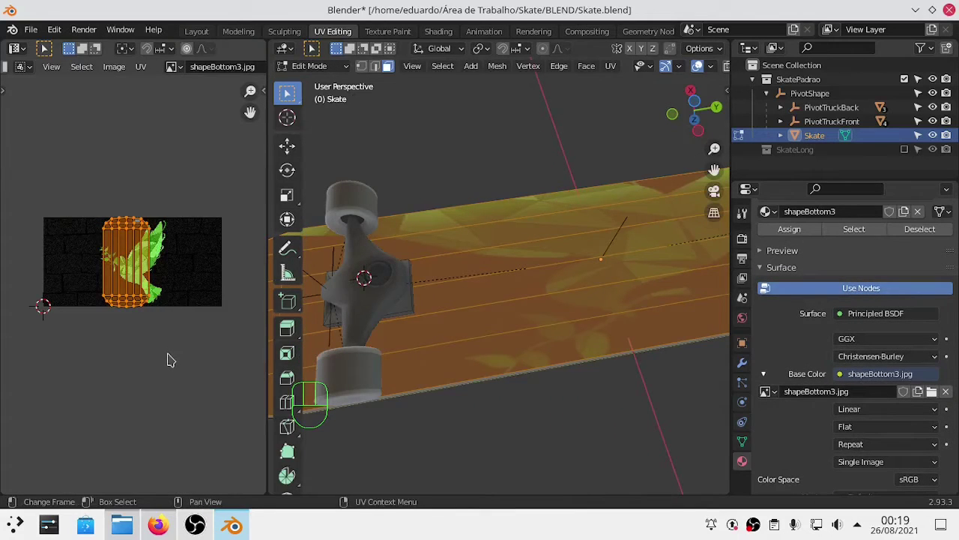
key(s)
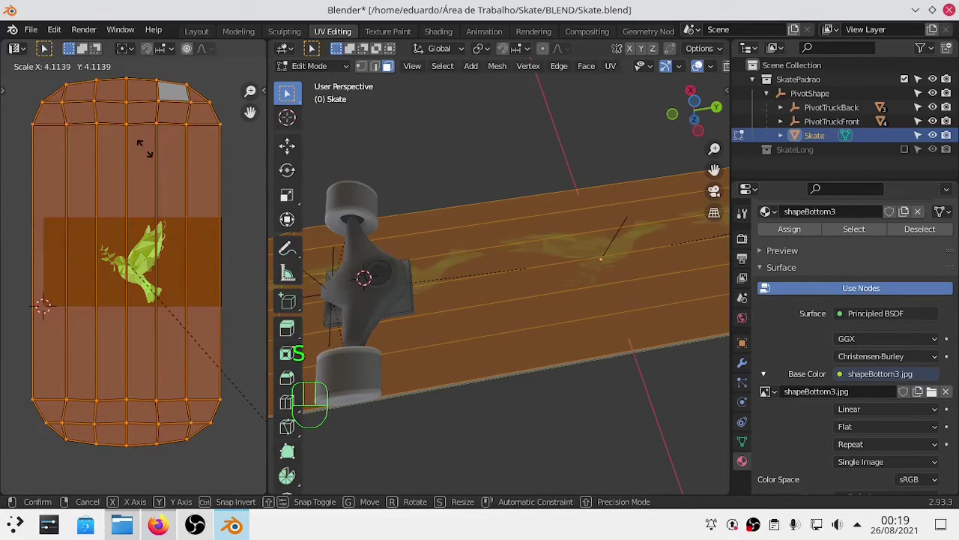
key(Tab)
drag(565, 240, 500, 258)
drag(500, 258, 521, 260)
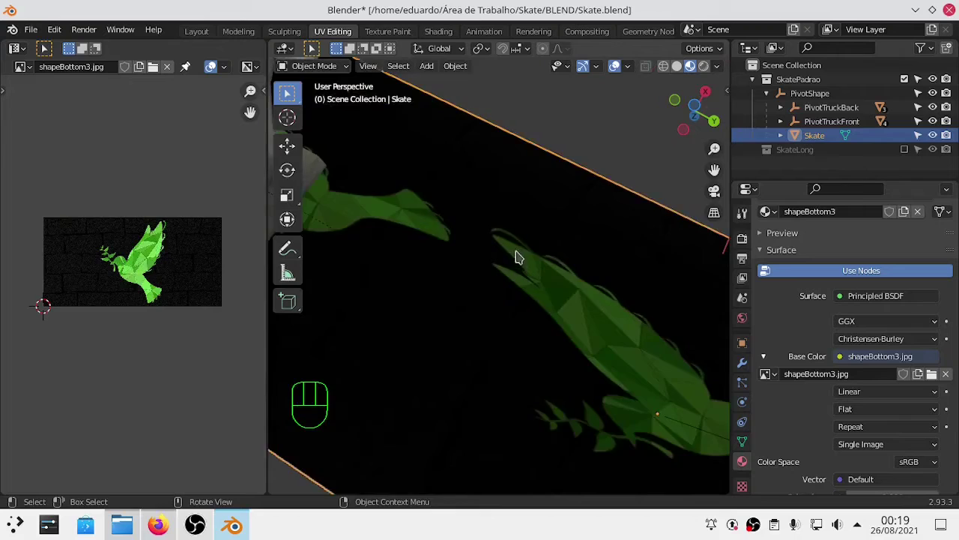
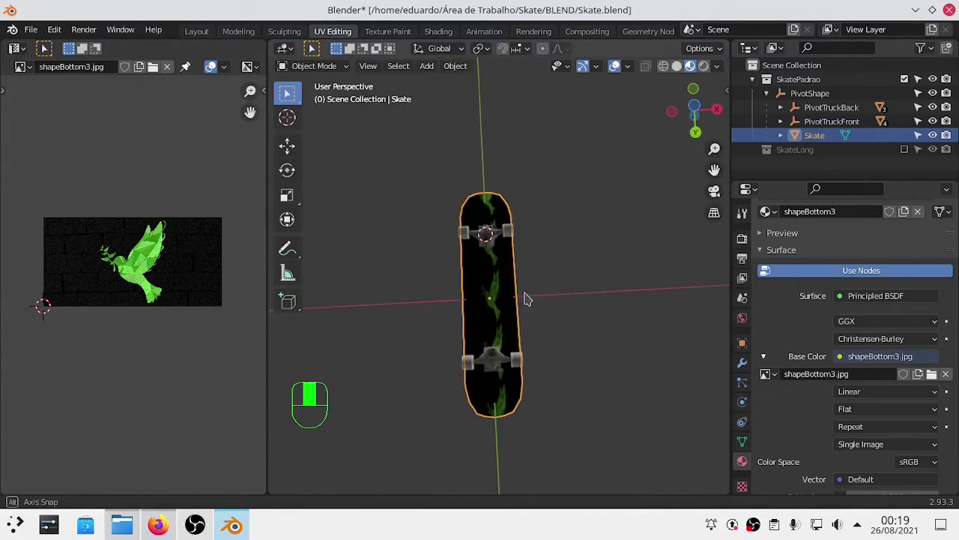
Step: Undo the scaling so the narrow UV strip sits back inside the dove image
key(Tab)
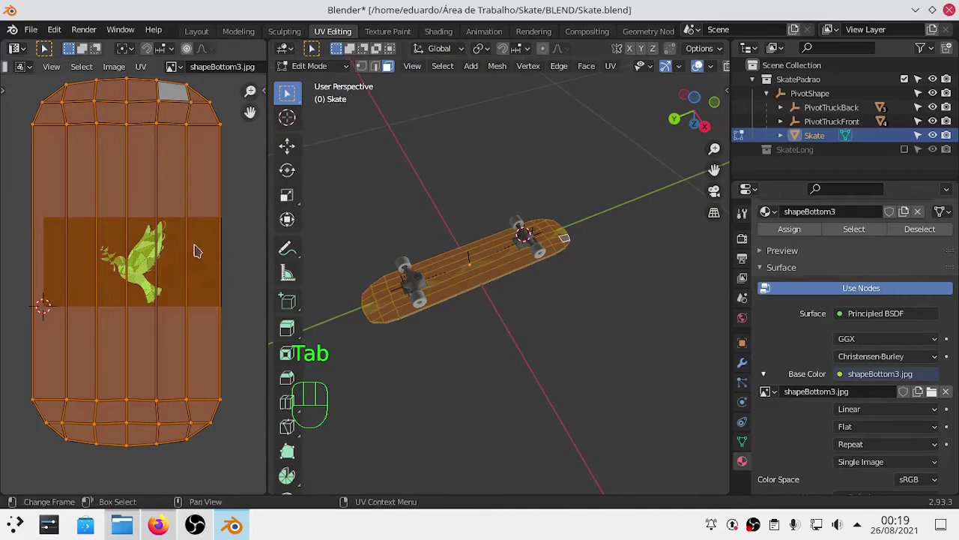
key(ctrl+z)
key(ctrl+z)
key(ctrl+z)
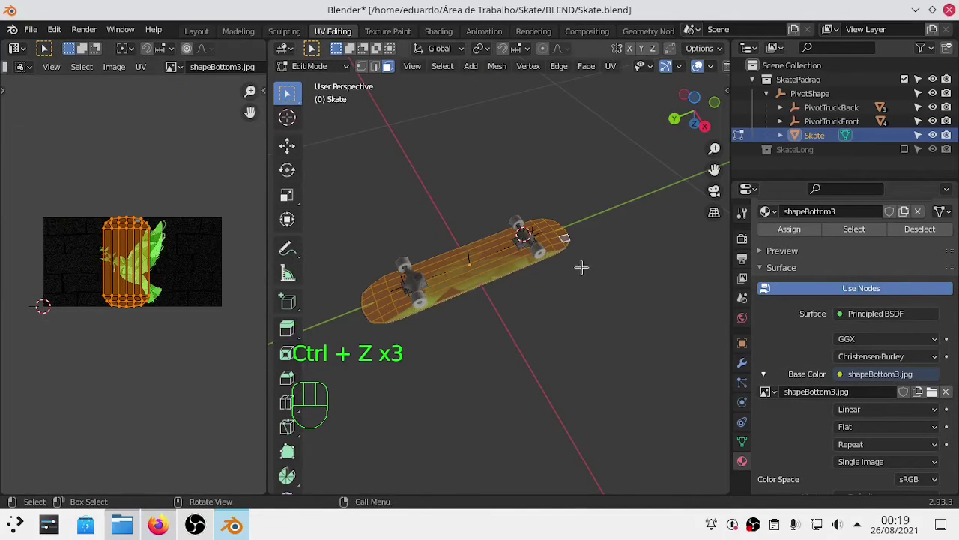
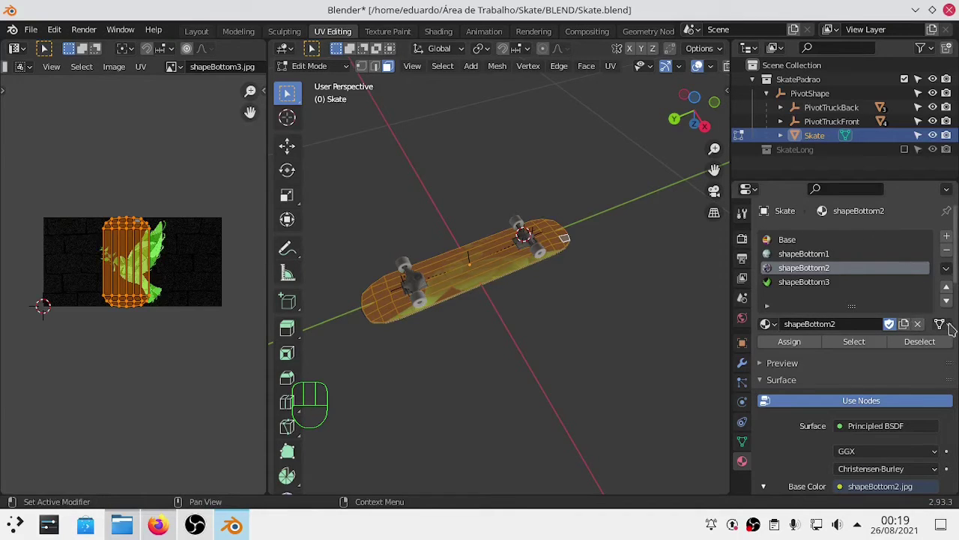
drag(953, 329, 156, 315)
key(g)
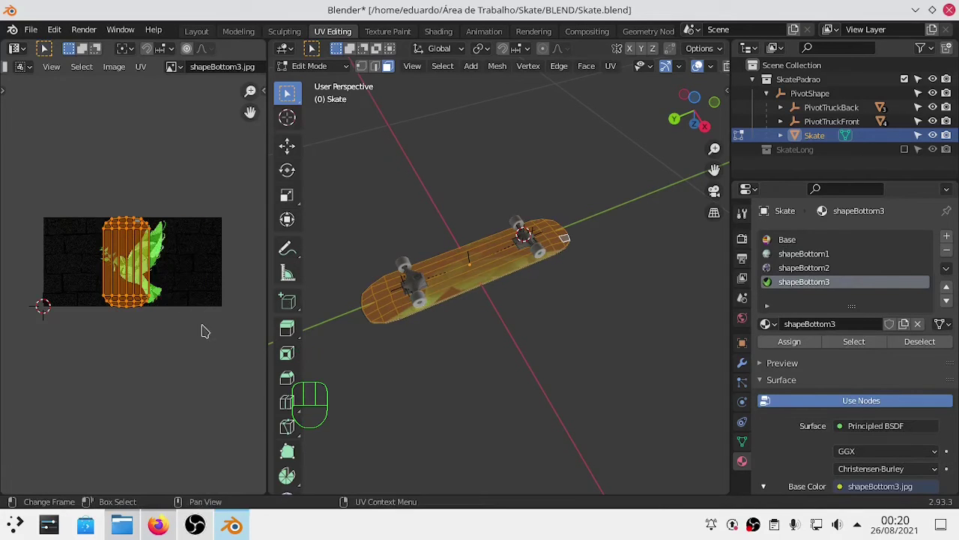
key(r)
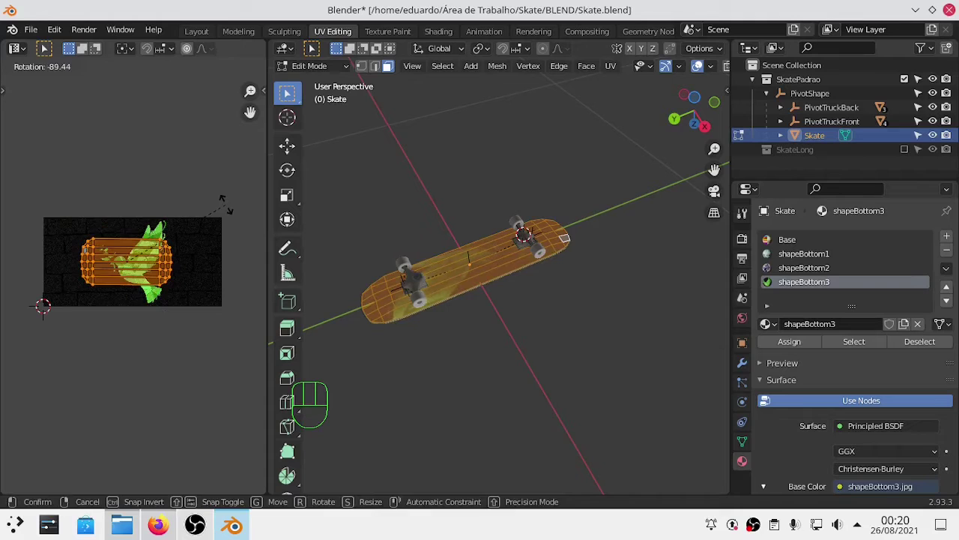
key(s)
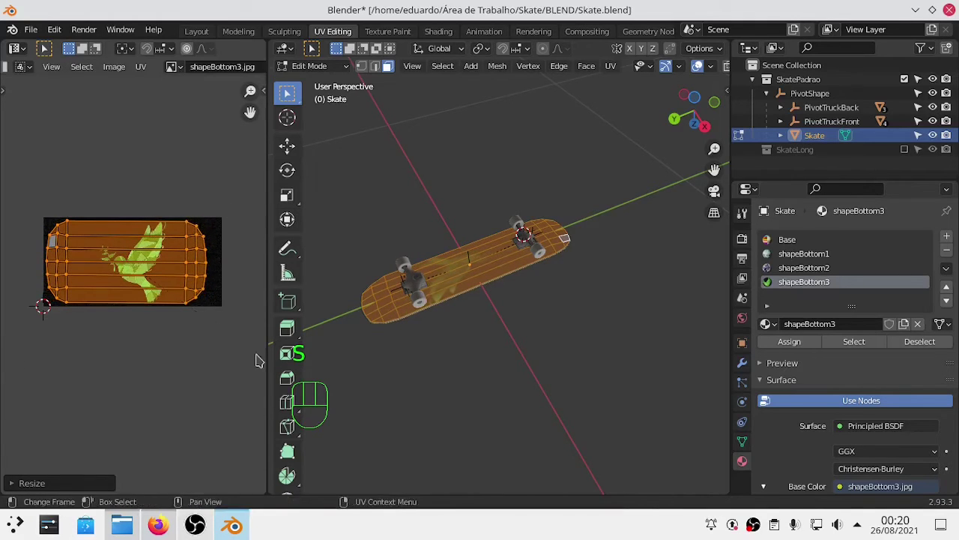
key(ctrl+KP_7)
key(Tab)
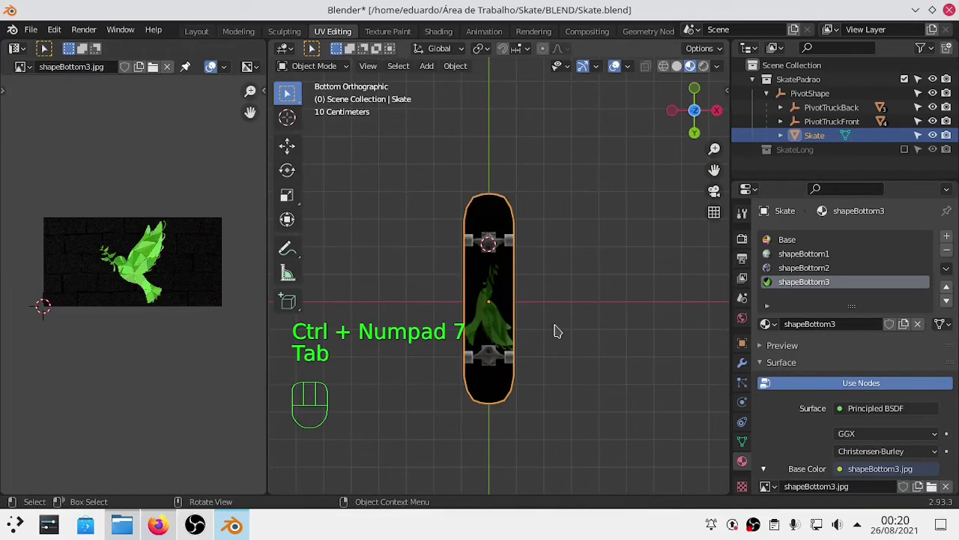
drag(499, 326, 495, 234)
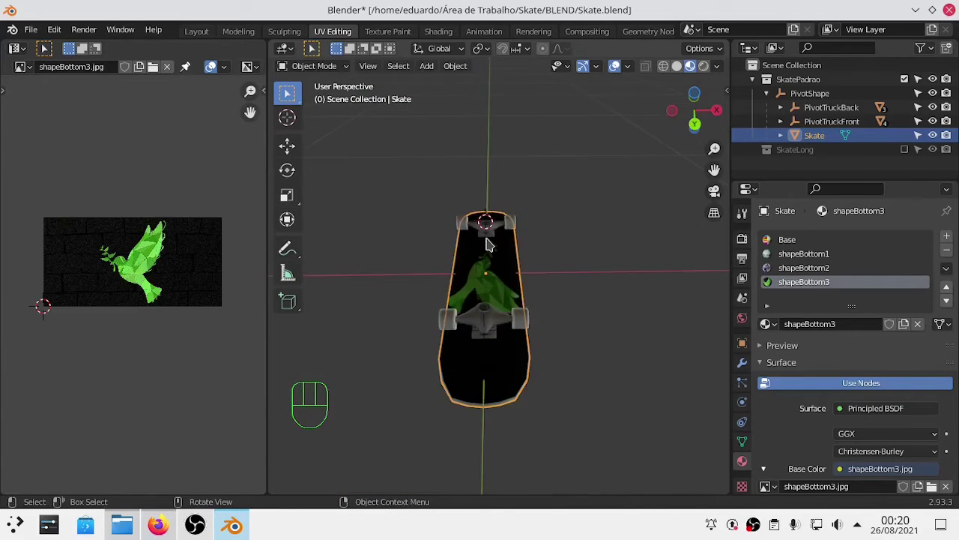
key(KP_7)
key(ctrl+KP_7)
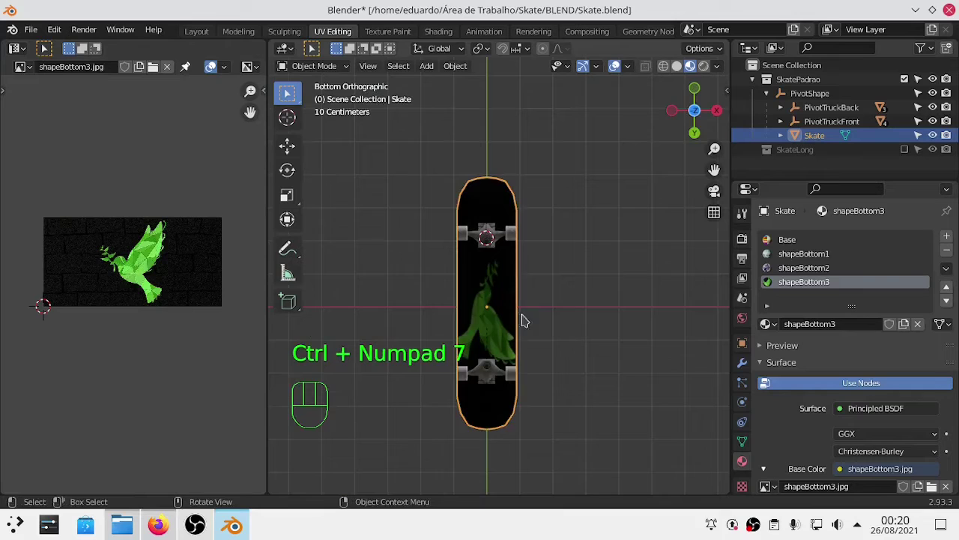
key(Tab)
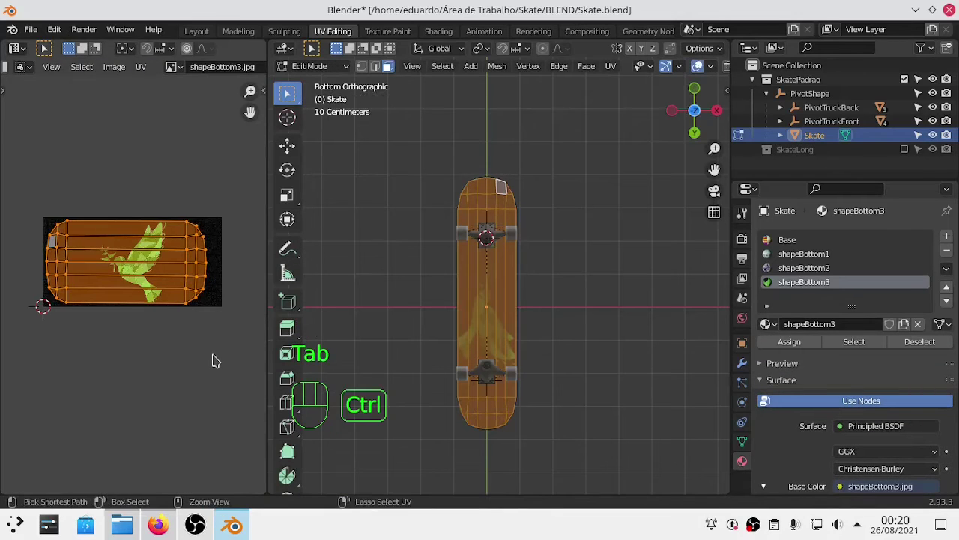
key(ctrl+z)
key(ctrl+z)
key(ctrl+z)
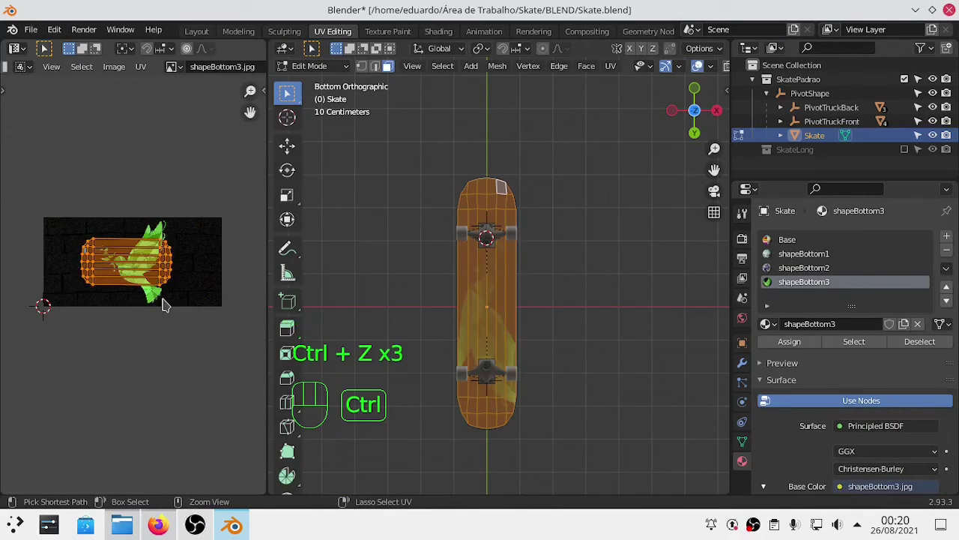
key(ctrl+z)
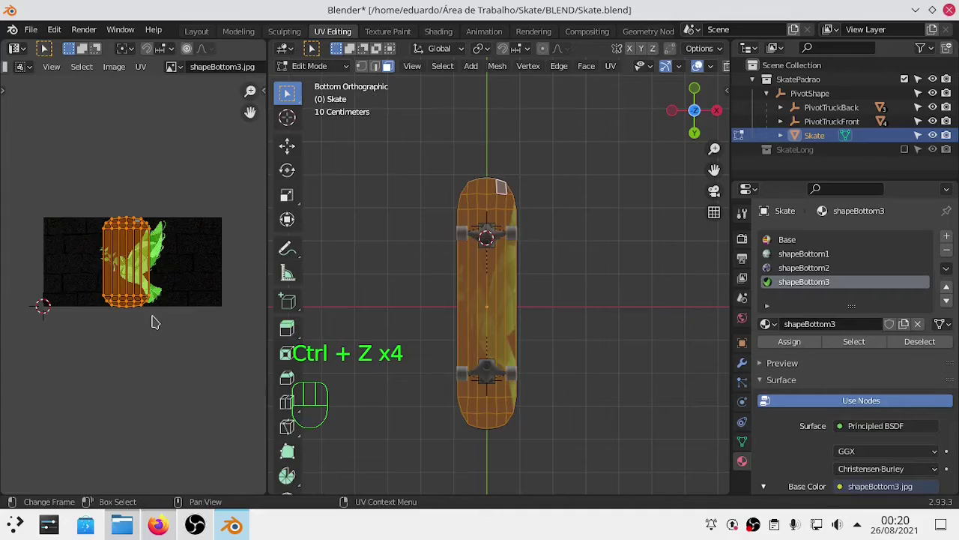
key(Tab)
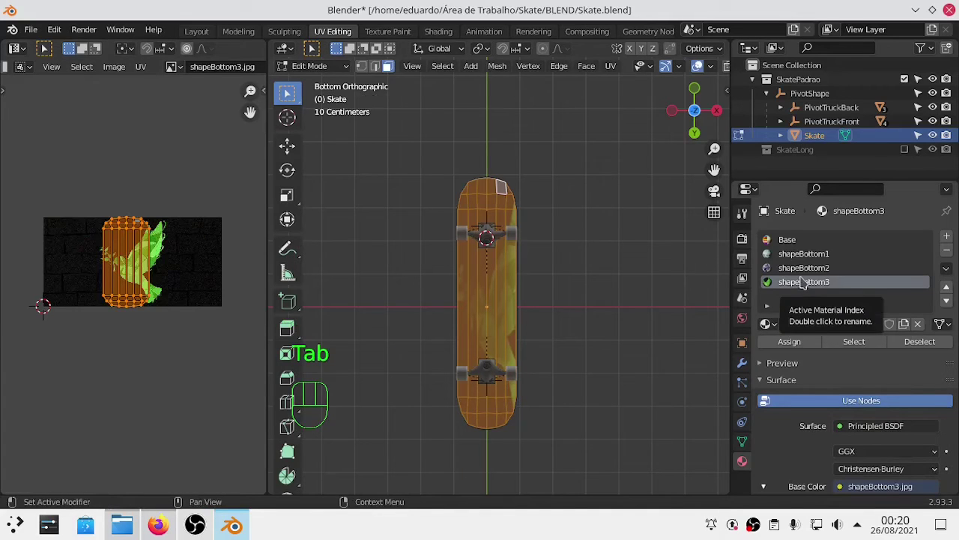
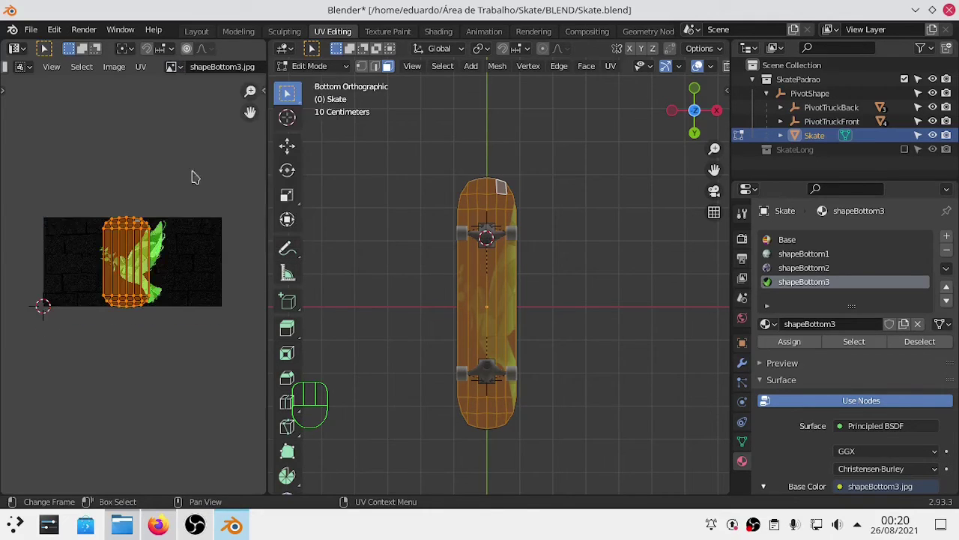
Step: Undo recent UV moves and settle the layout at the right end of the dove image
key(ctrl+z)
key(ctrl+z)
key(ctrl+z)
key(ctrl+z)
key(ctrl+z)
key(Tab)
key(Tab)
key(Tab)
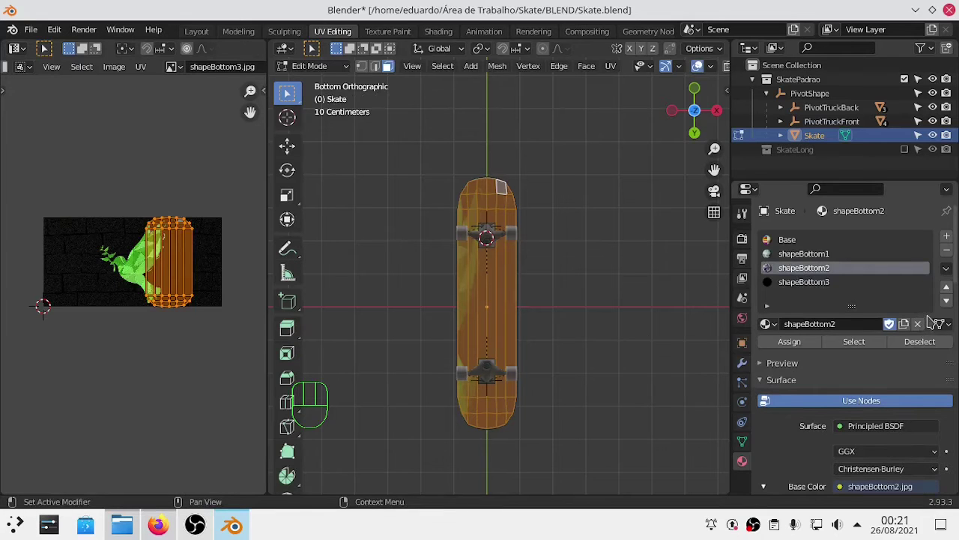
Step: Preview the textured board in Object Mode, orbiting around its underside
key(Tab)
drag(649, 361, 684, 275)
drag(568, 281, 497, 294)
drag(568, 297, 843, 285)
click(843, 285)
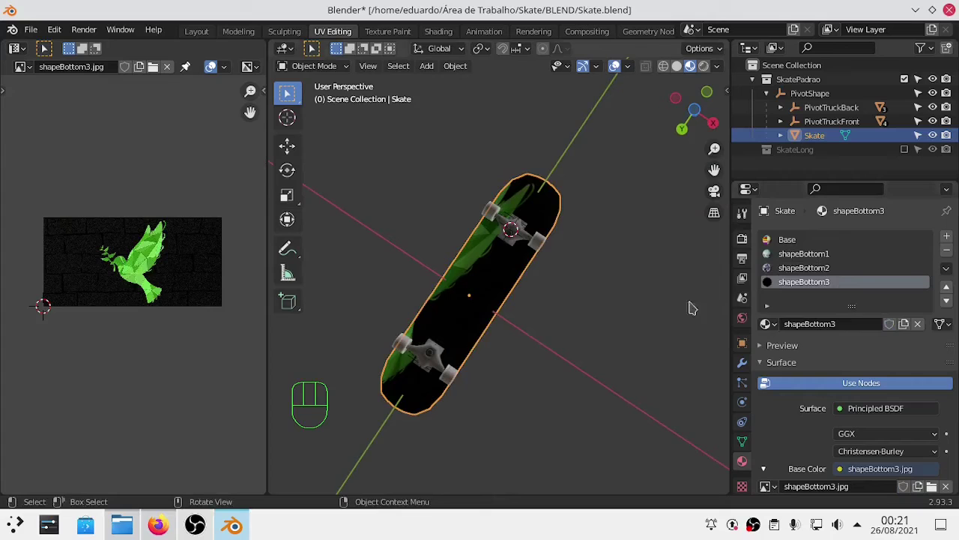
click(803, 280)
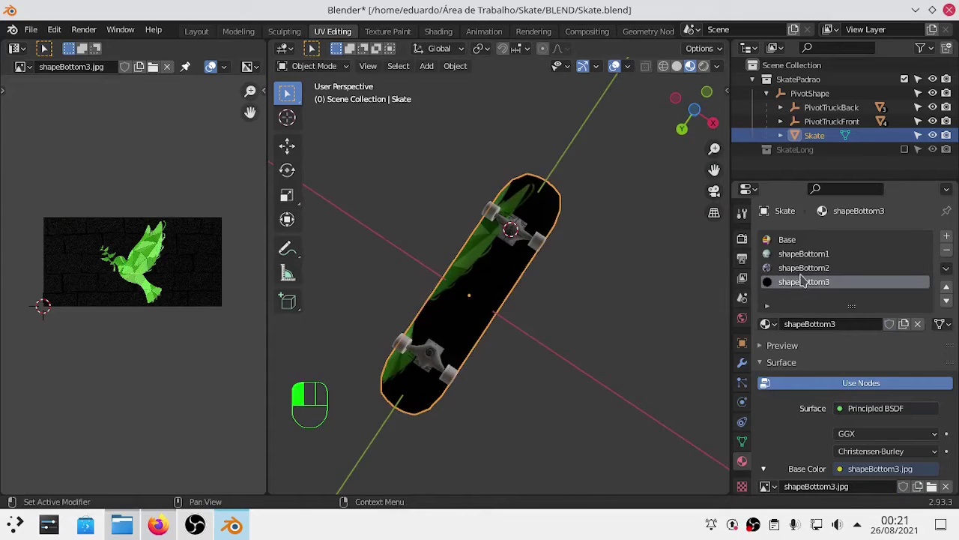
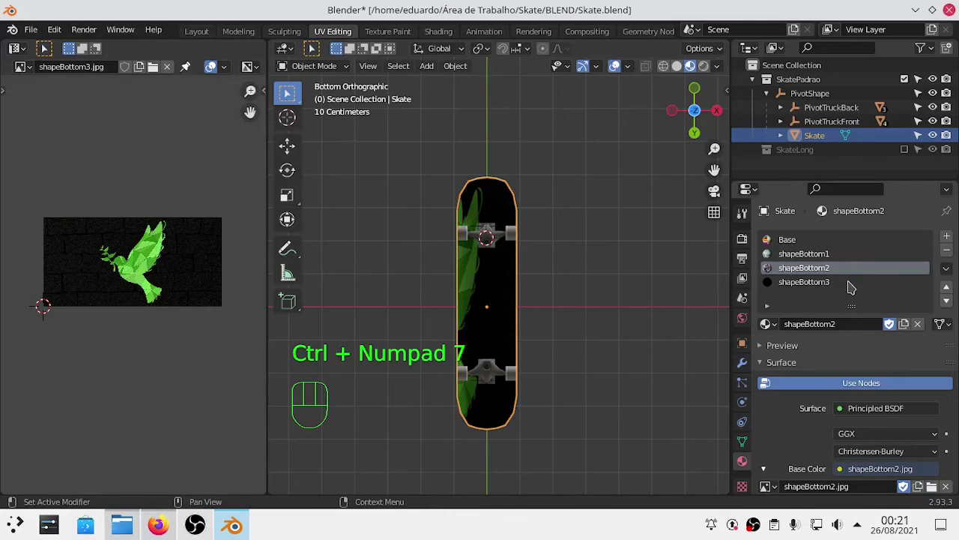
Step: Cycle through the shapeBottom1, shapeBottom2 and shapeBottom3 slots to compare textures, ending on shapeBottom3
key(Tab)
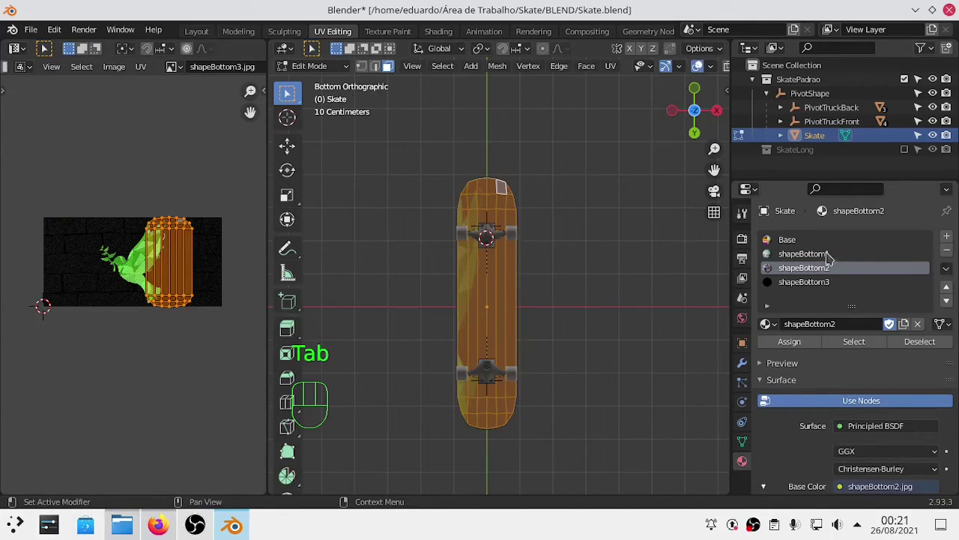
click(816, 352)
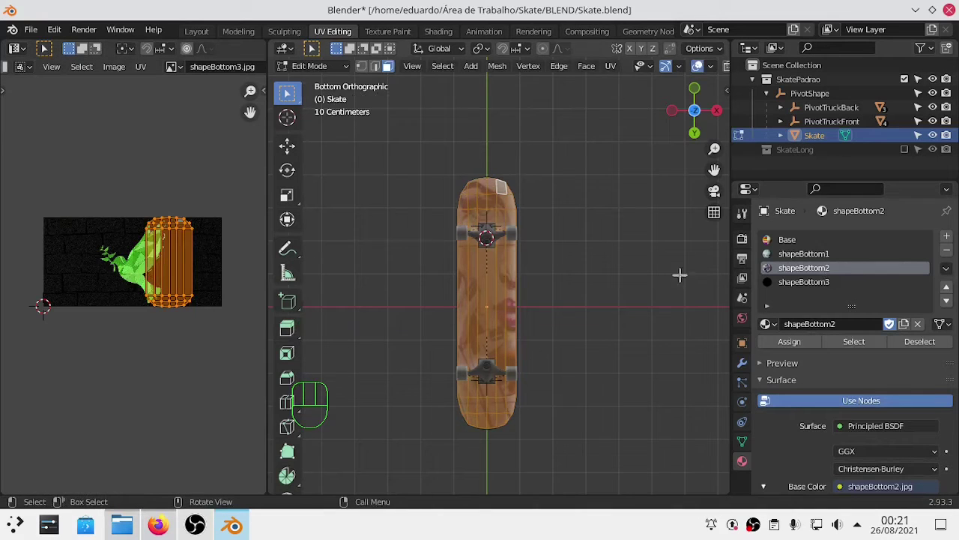
drag(836, 256, 816, 346)
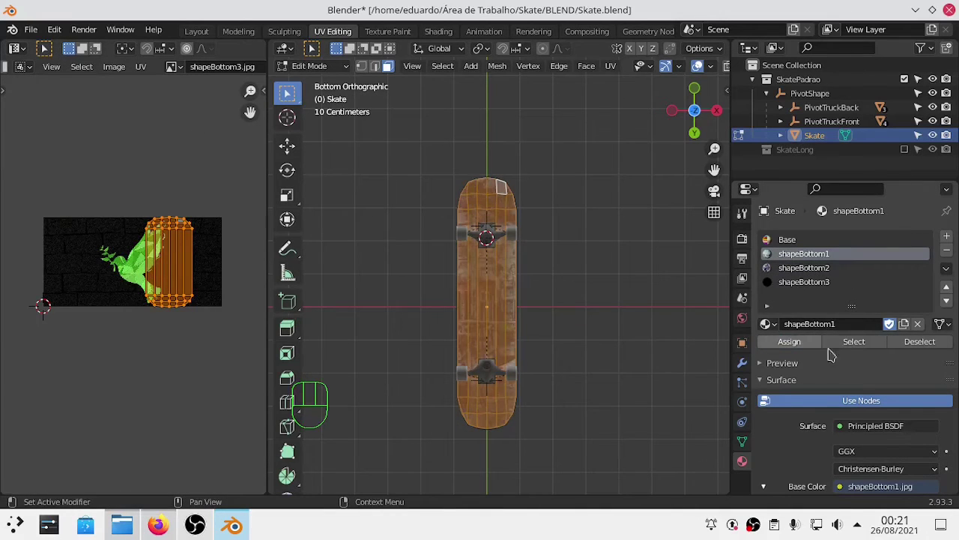
key(Tab)
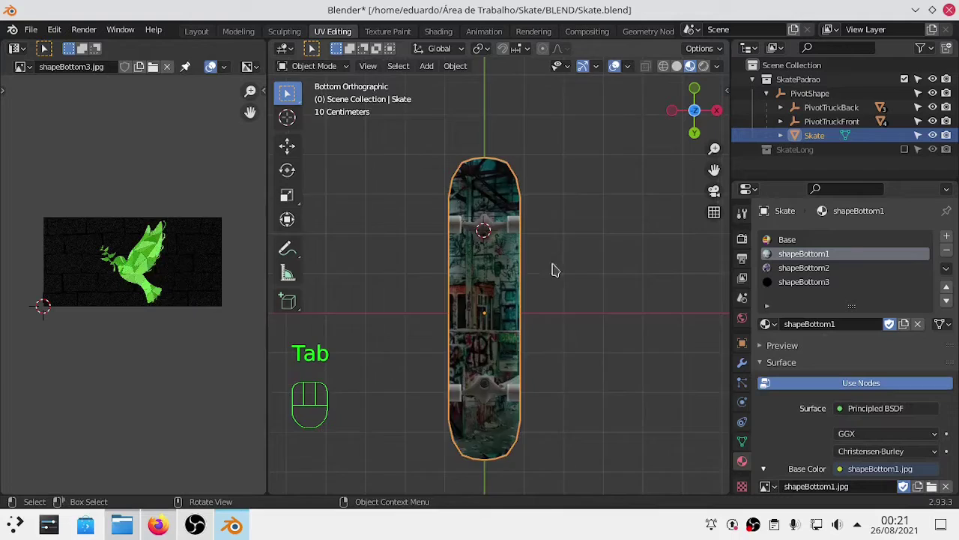
click(814, 272)
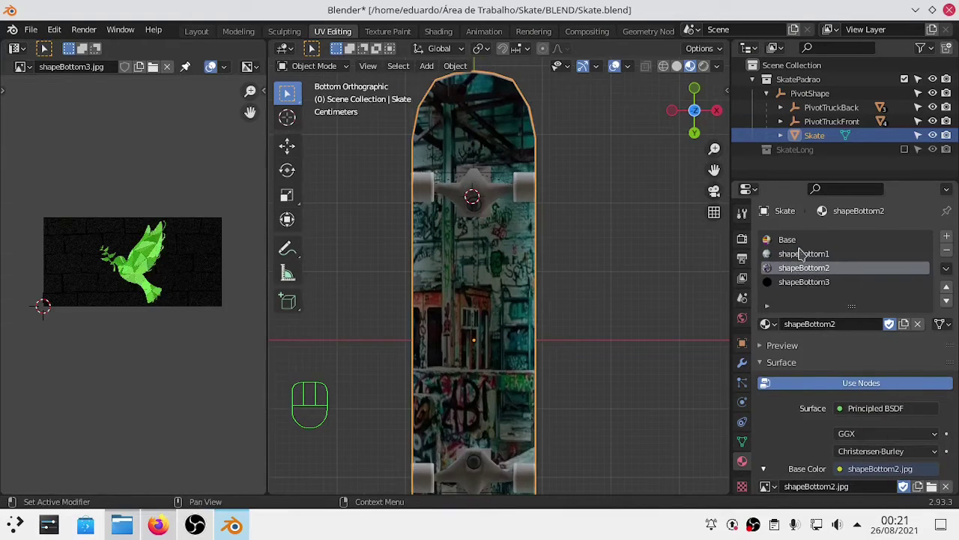
click(825, 285)
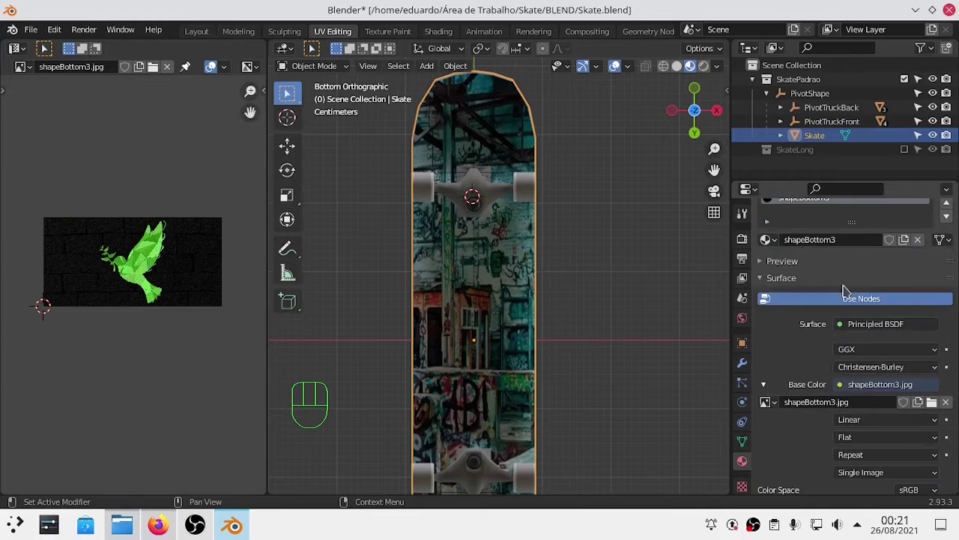
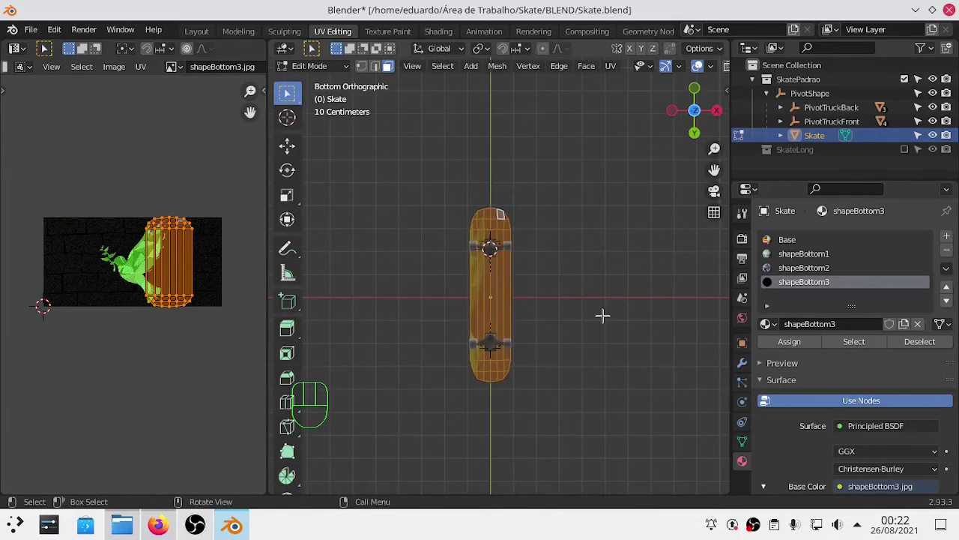
key(u)
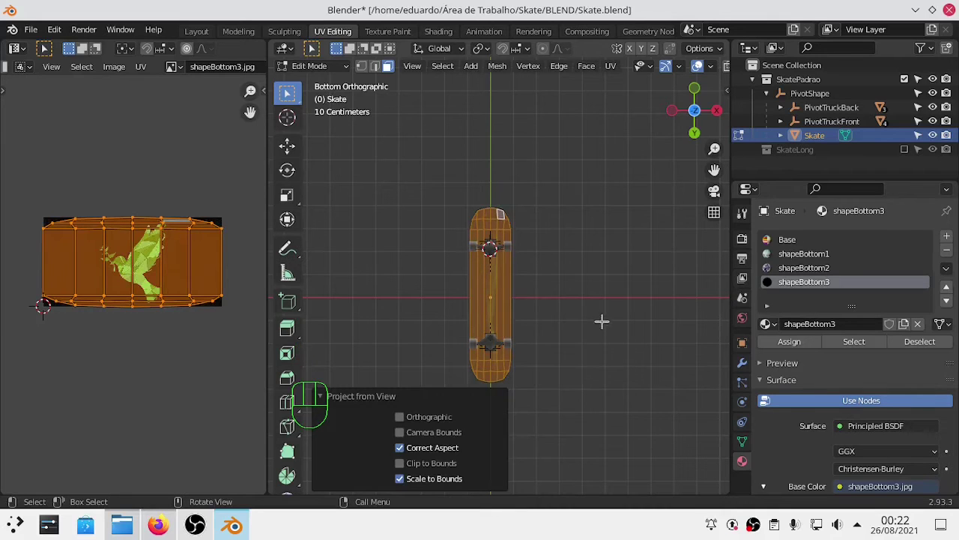
key(Tab)
click(815, 266)
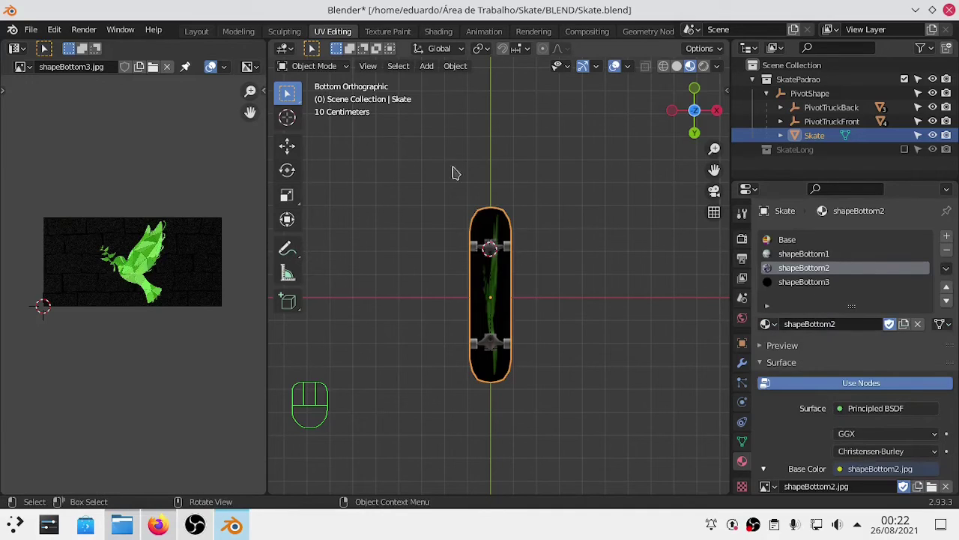
key(Tab)
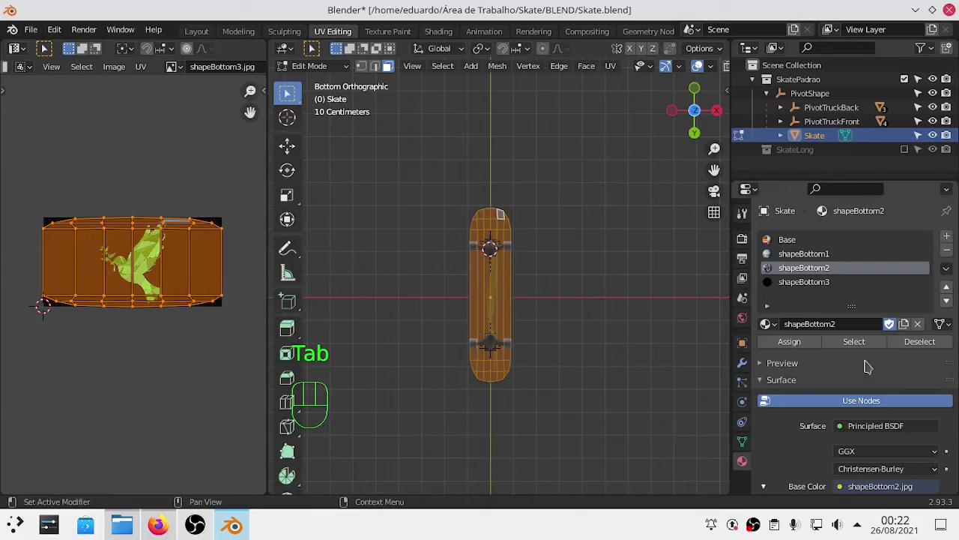
click(934, 347)
click(821, 288)
drag(915, 344, 519, 286)
key(Tab)
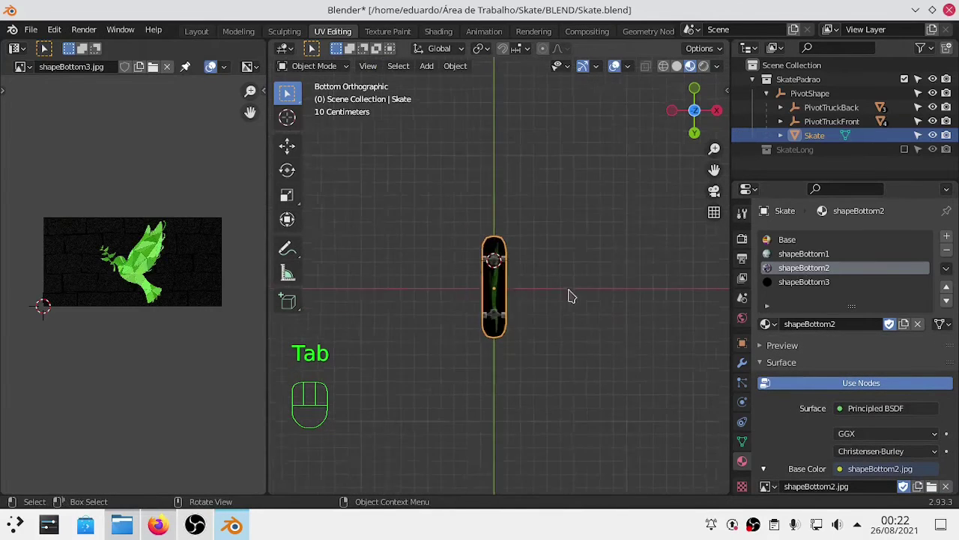
key(a)
key(a)
key(Tab)
key(a)
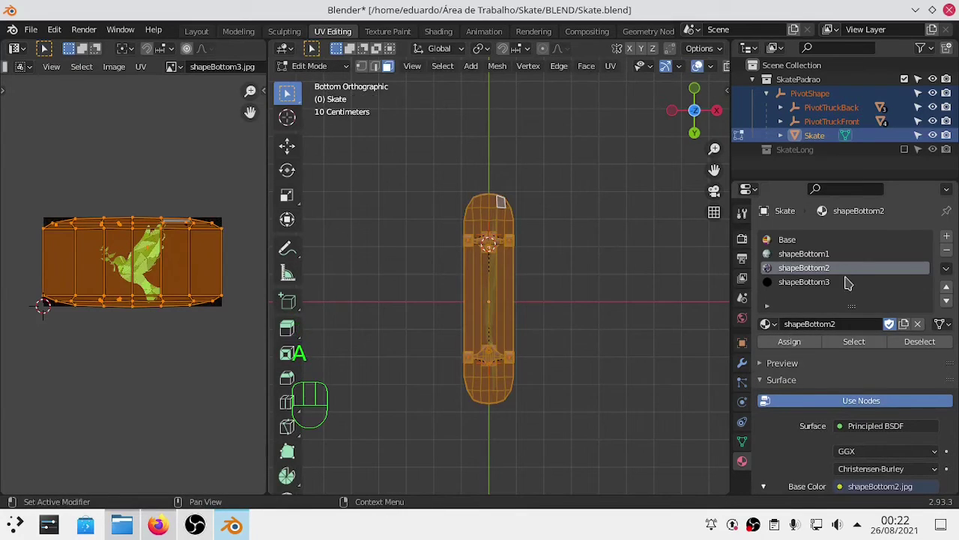
Step: Preview the board, then undo a long run of edits back to the narrow bottom face selection
click(807, 344)
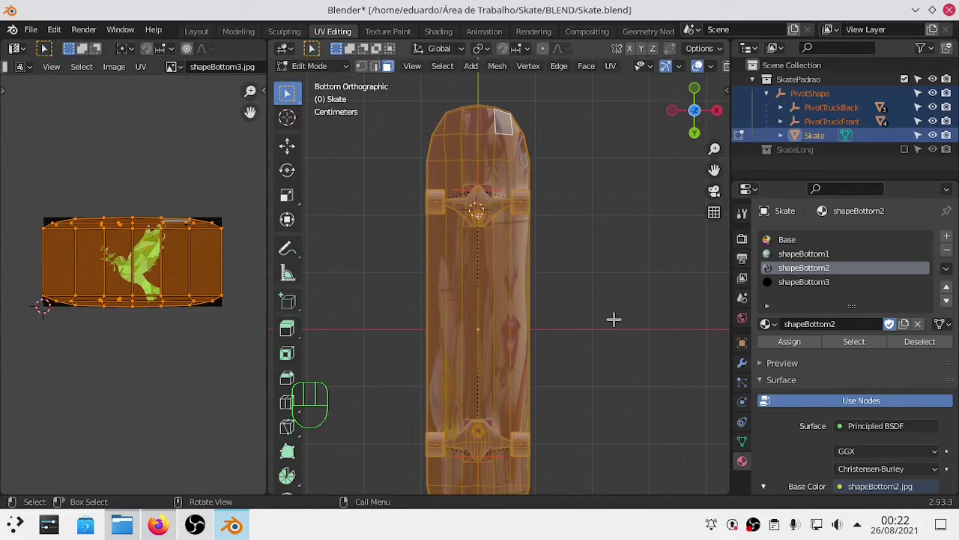
key(Tab)
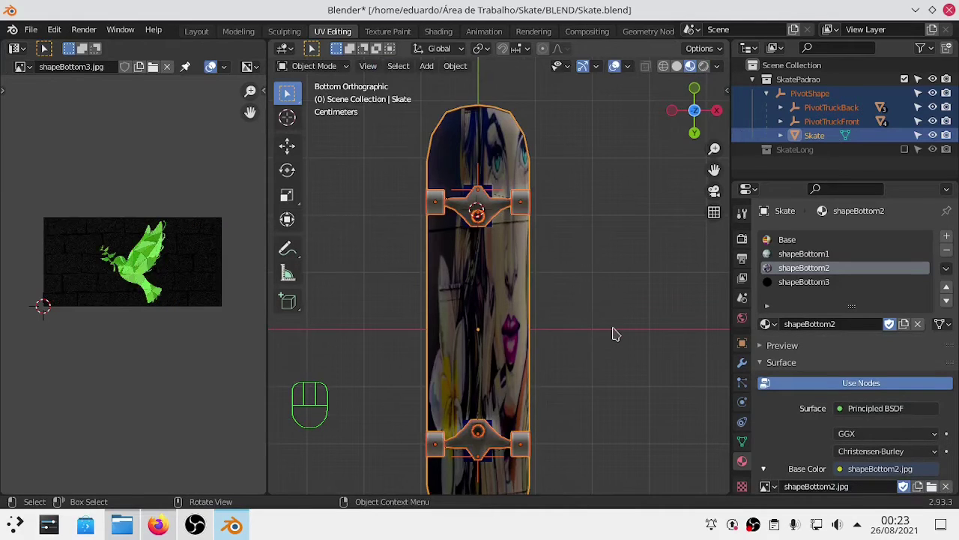
key(Tab)
key(ctrl+z)
key(ctrl+z)
key(ctrl+z)
key(ctrl+z)
key(ctrl+z)
key(ctrl+z)
key(ctrl+z)
key(ctrl+z)
key(ctrl+z)
key(ctrl+z)
key(ctrl+z)
key(ctrl+z)
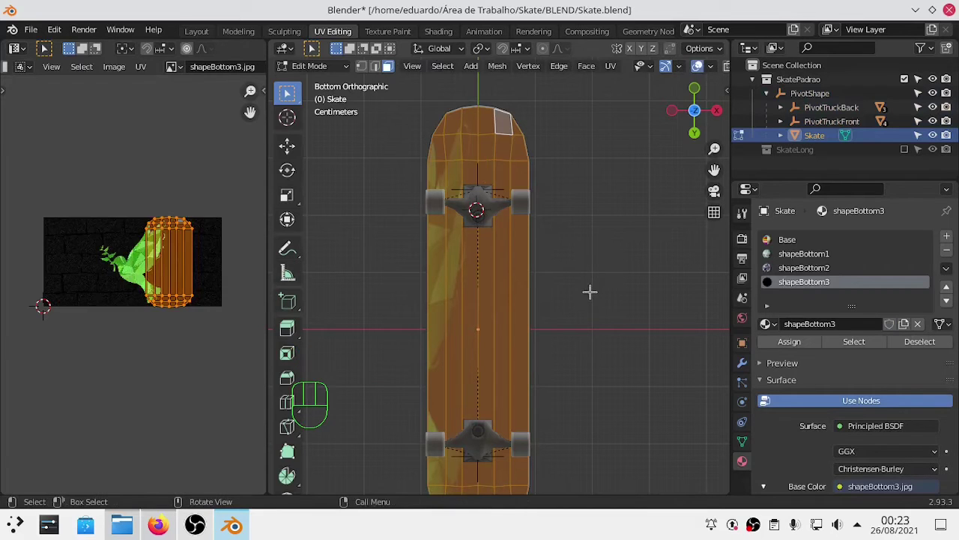
Step: Switch the active material to shapeBottom2 and then shapeBottom1 while toggling Edit Mode to check
key(Tab)
click(823, 275)
key(Tab)
key(Tab)
key(Tab)
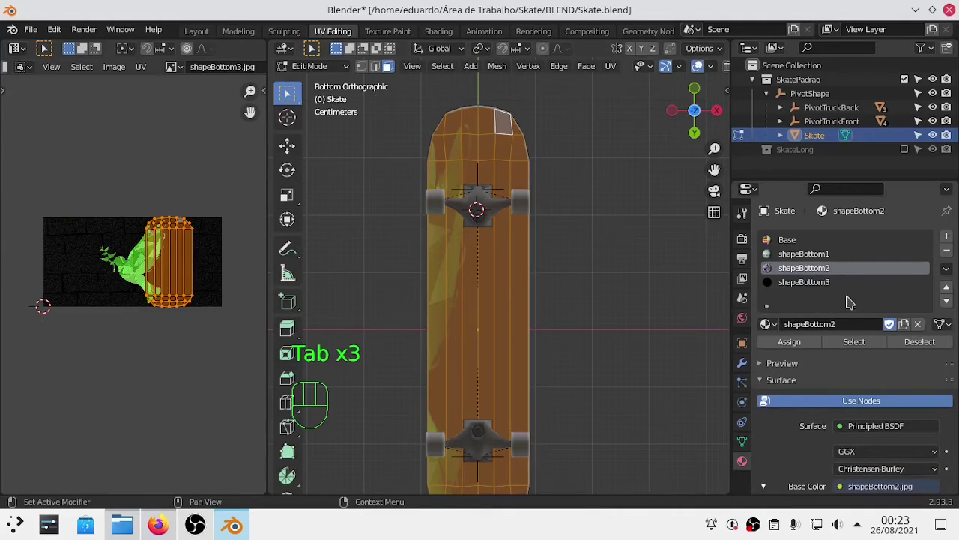
click(808, 287)
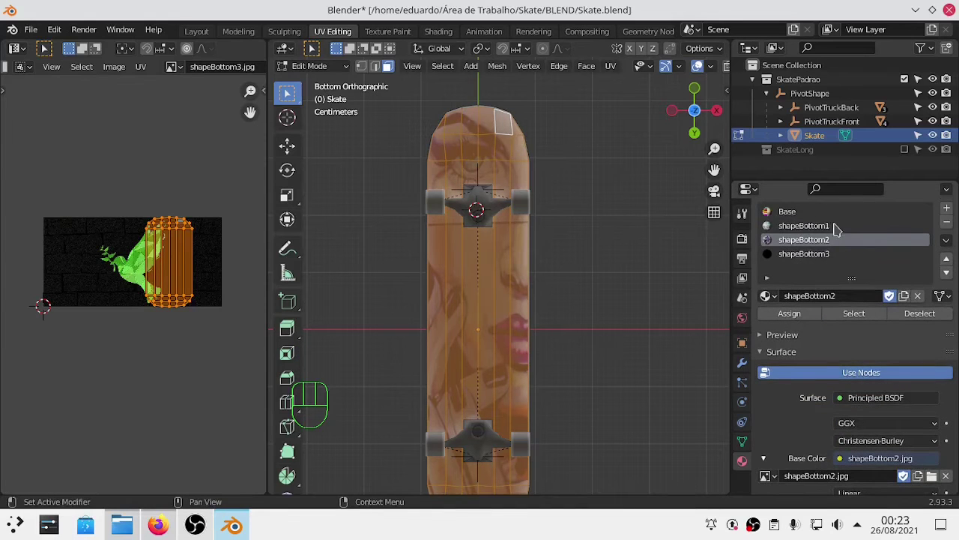
click(837, 224)
click(799, 317)
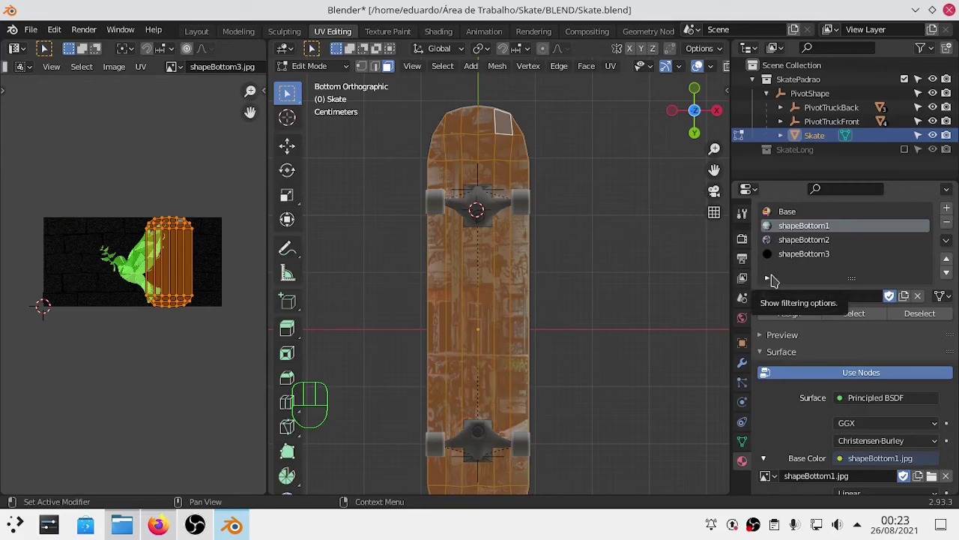
click(918, 151)
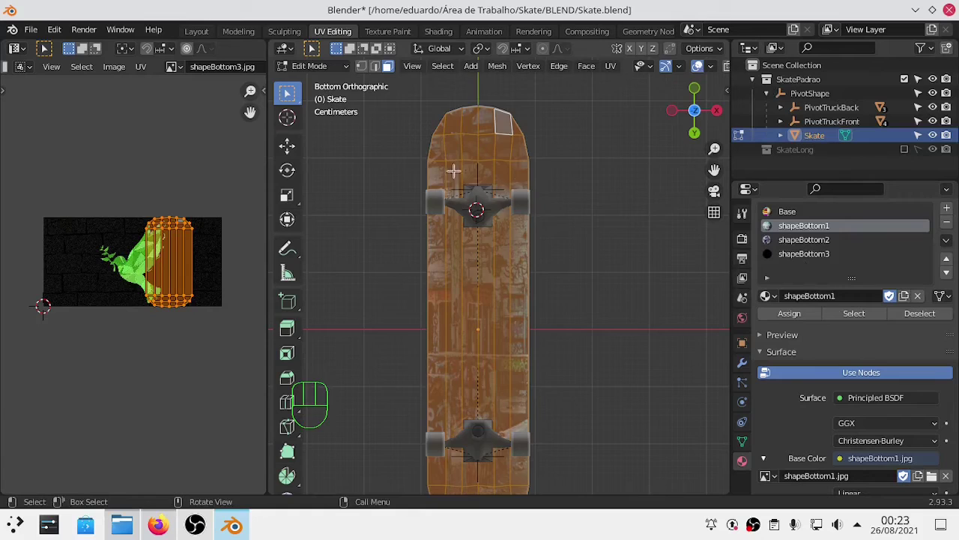
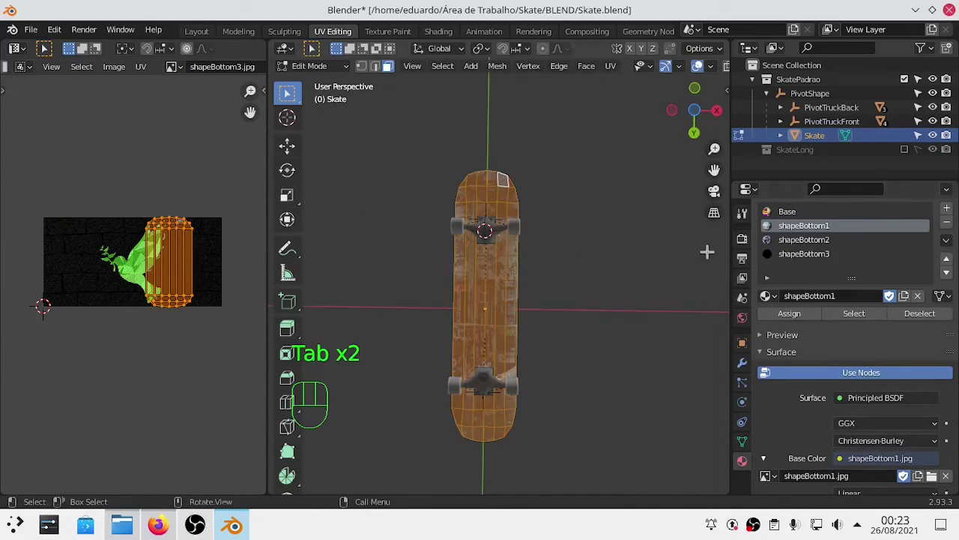
Step: Make shapeBottom3 with its dove image the active material and return to Object Mode
click(849, 257)
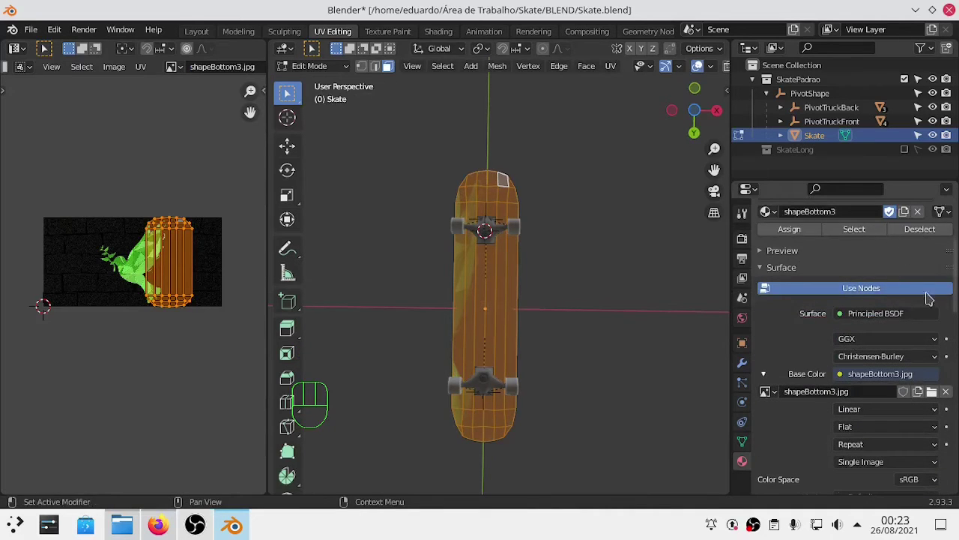
click(908, 367)
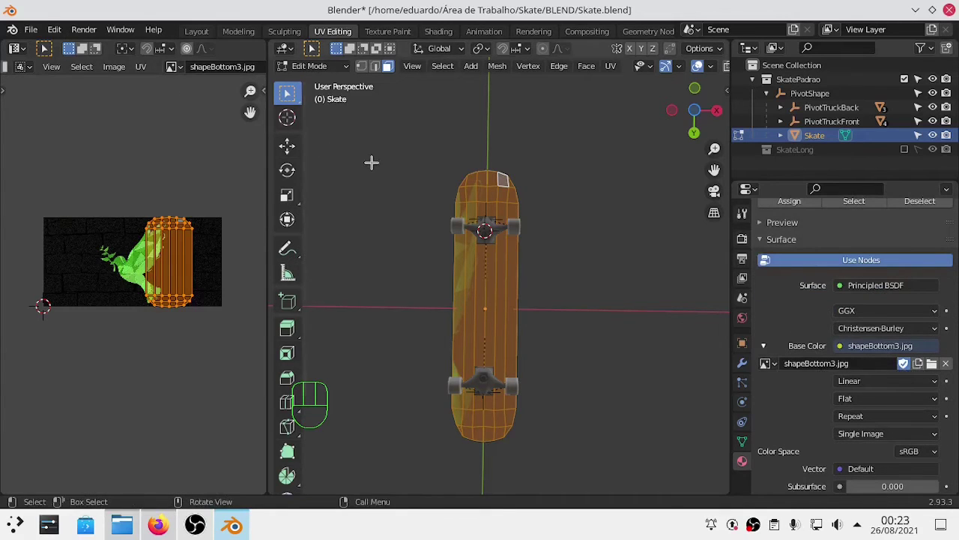
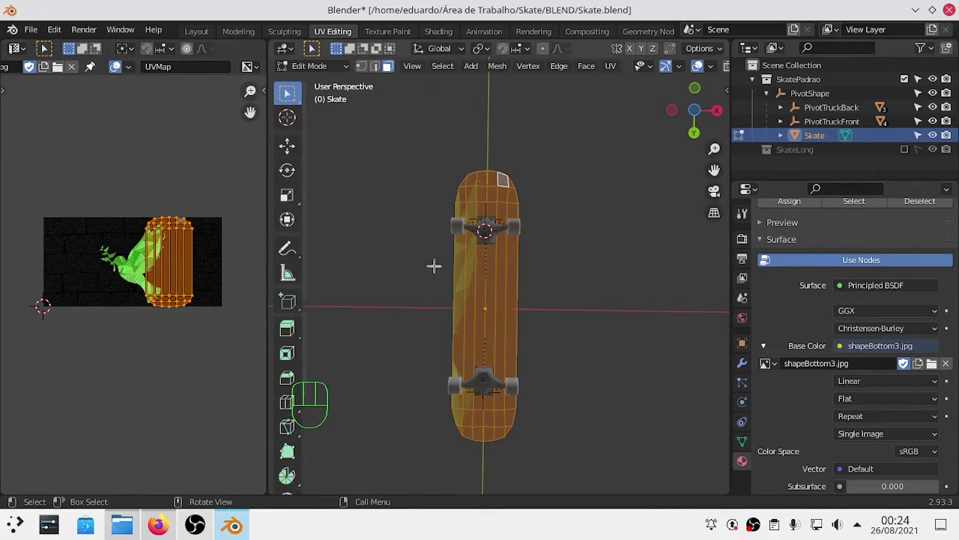
key(Tab)
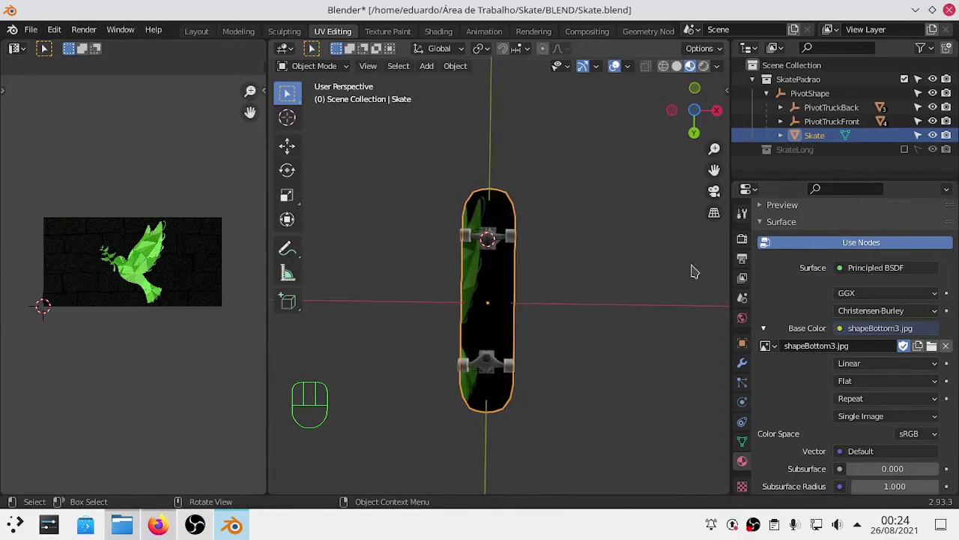
Step: Zoom on the dove image and review the material slots in Edit Mode, selecting shapeBottom1
key(ctrl+s)
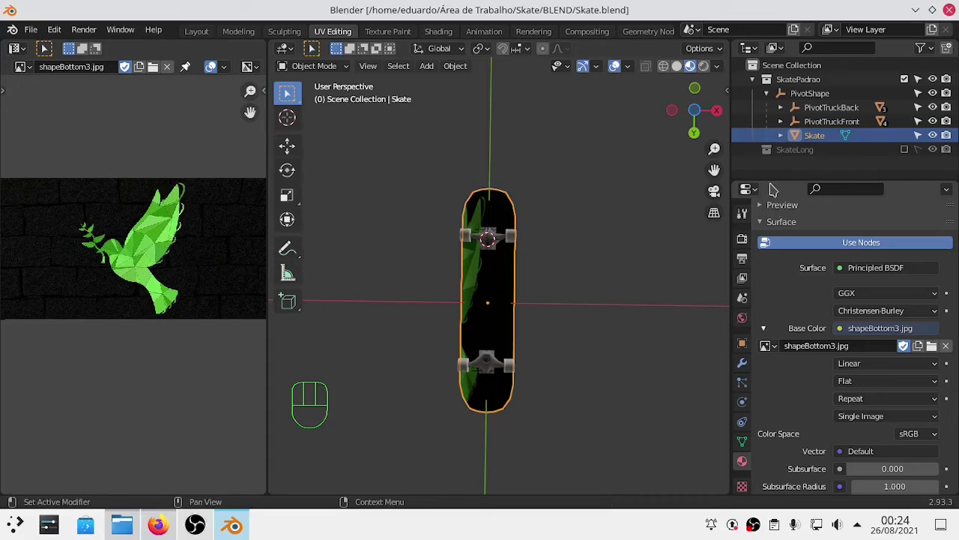
click(752, 485)
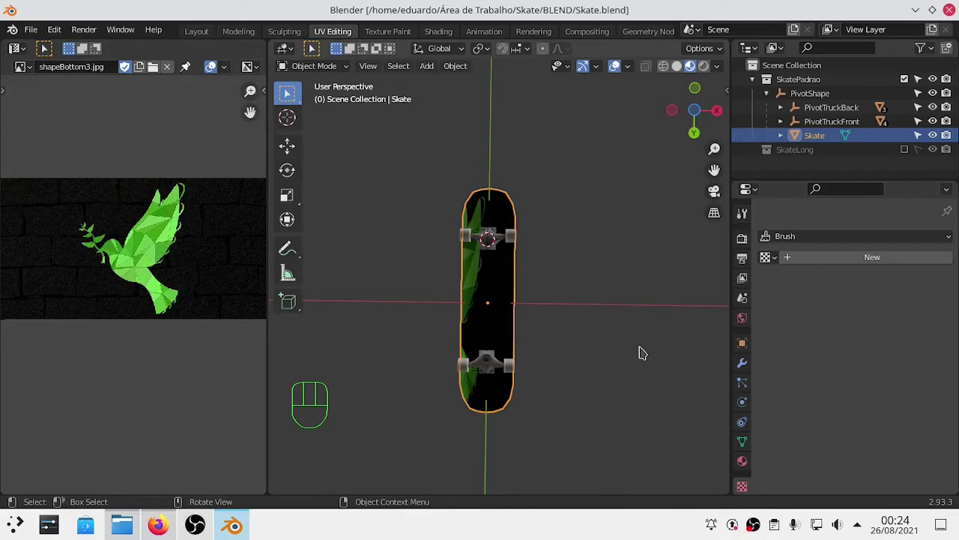
key(Tab)
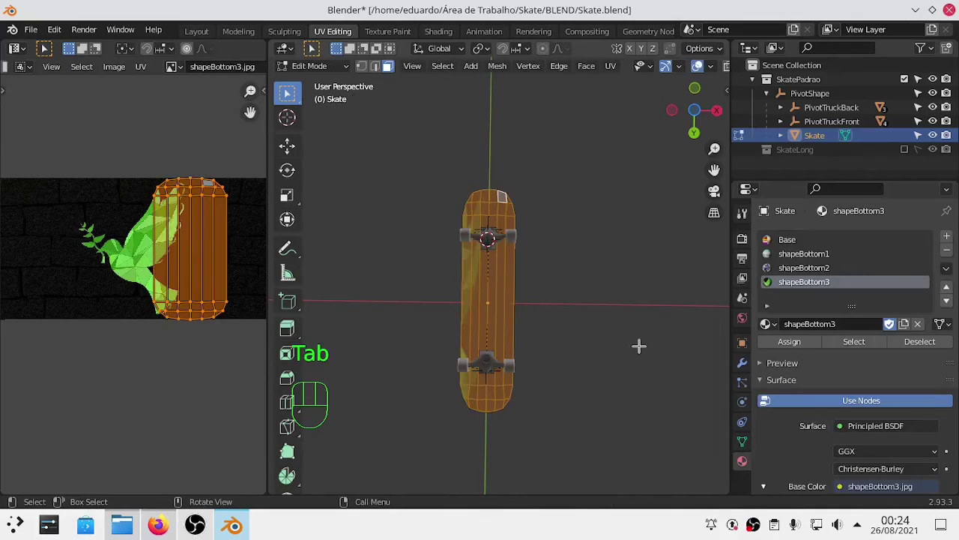
key(Tab)
key(Tab)
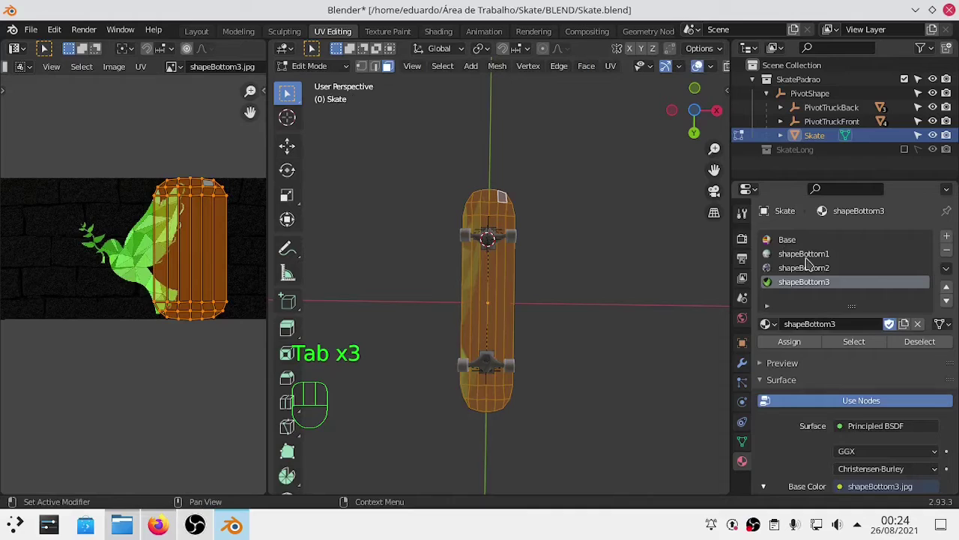
click(809, 264)
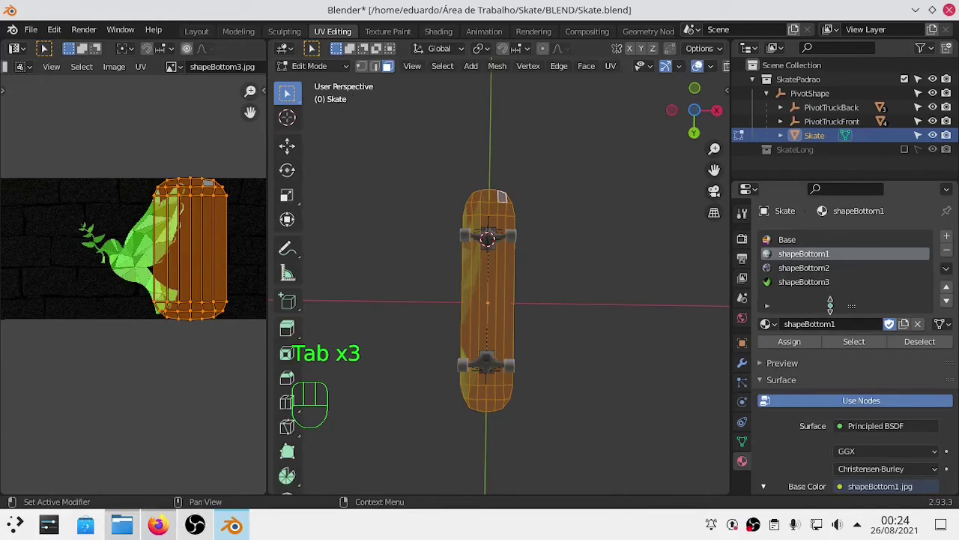
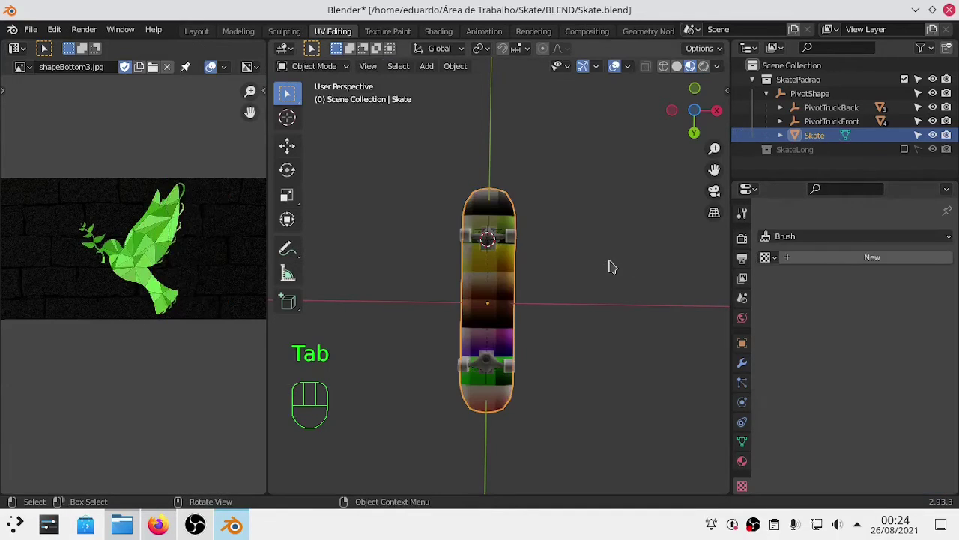
Step: Return to Object Mode and save Skate.blend with the graffiti materials on the bottom
key(Tab)
click(805, 255)
click(783, 345)
key(Tab)
key(ctrl+s)
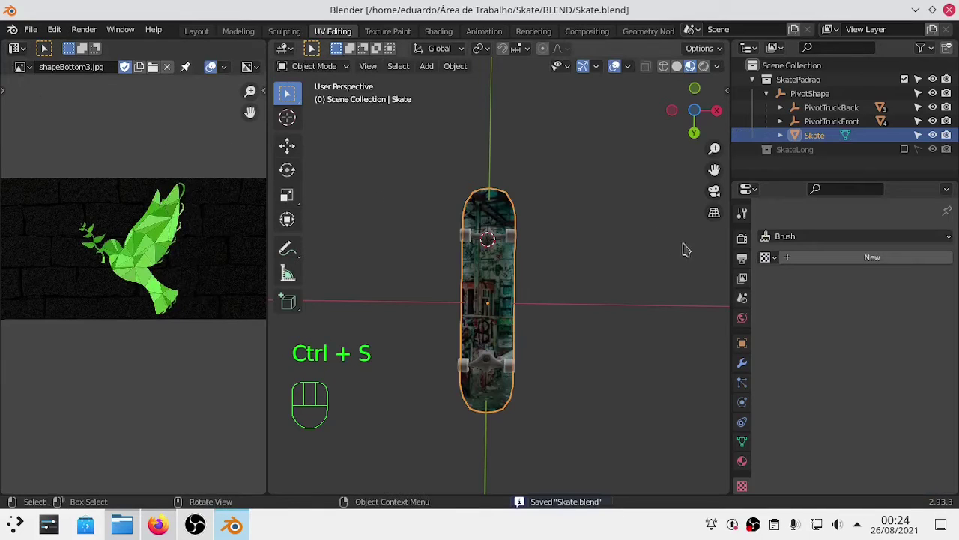